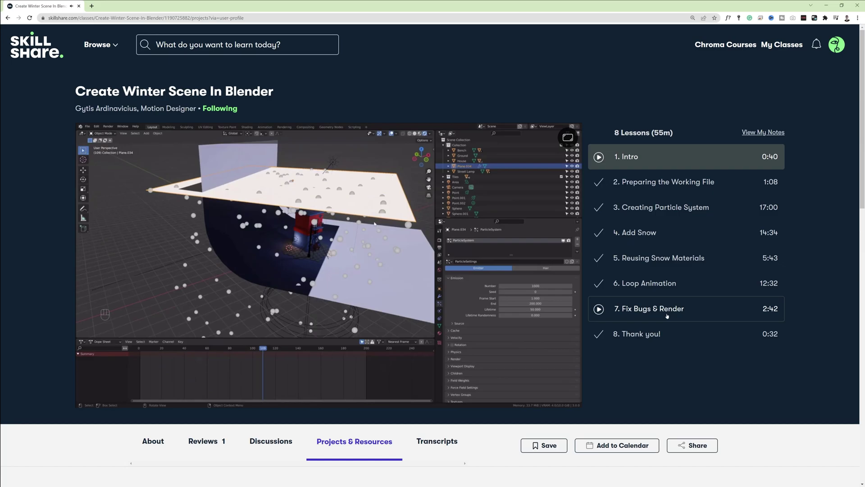
Switch from the Skillshare lesson to the Blender house scene window
click(543, 150)
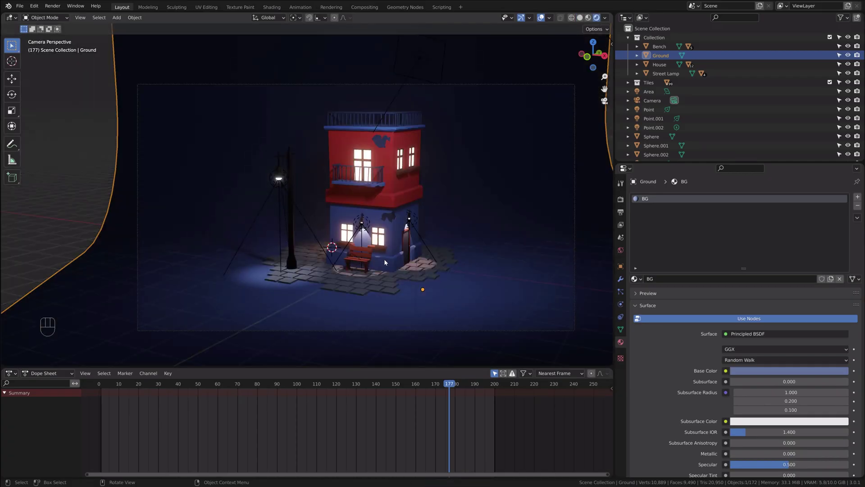
Add a plane, raise it high above the house, scale it beyond the house, and view it through the camera
click(371, 260)
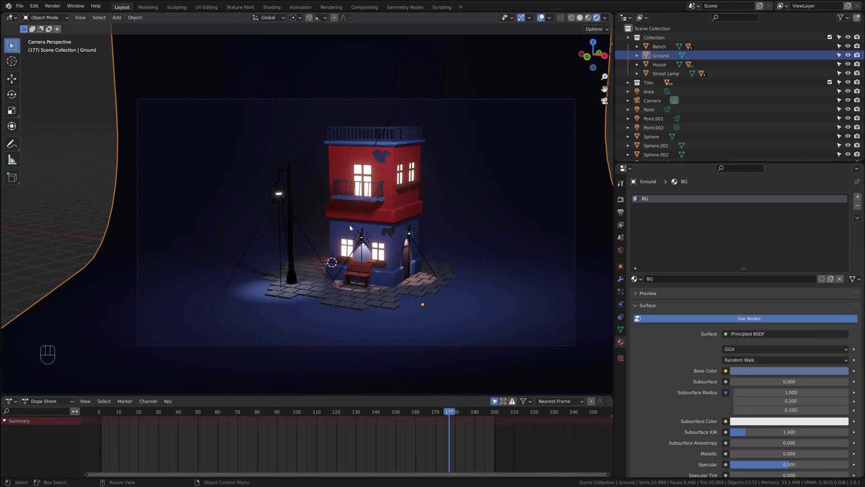
key(shift+a)
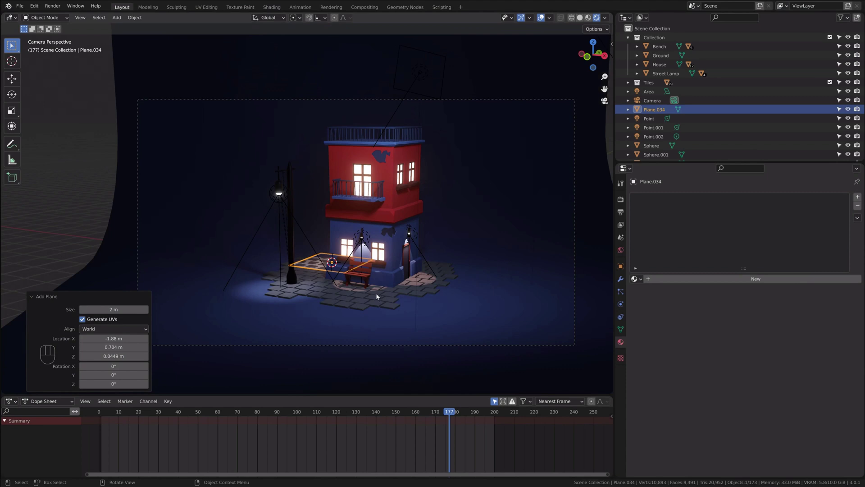
key(g)
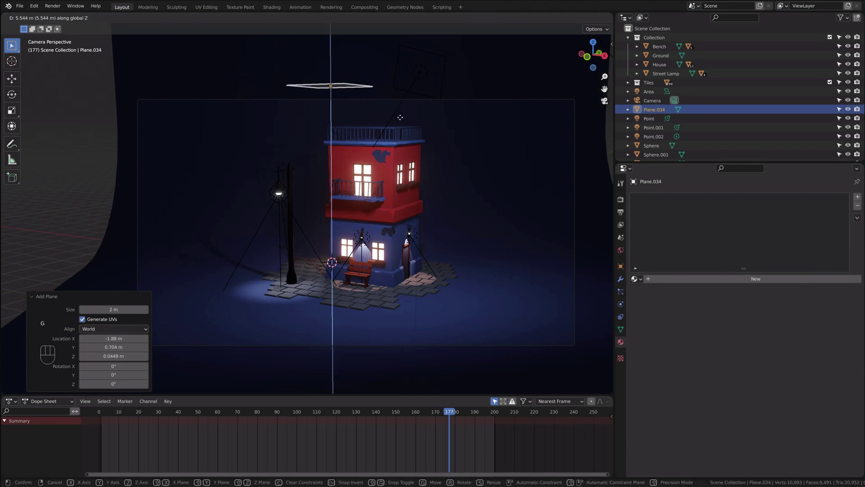
drag(403, 145, 393, 181)
key(s)
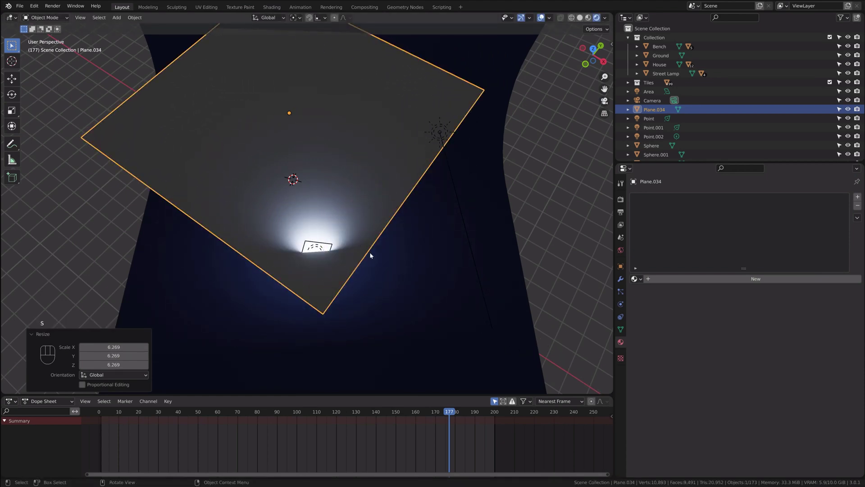
key(r)
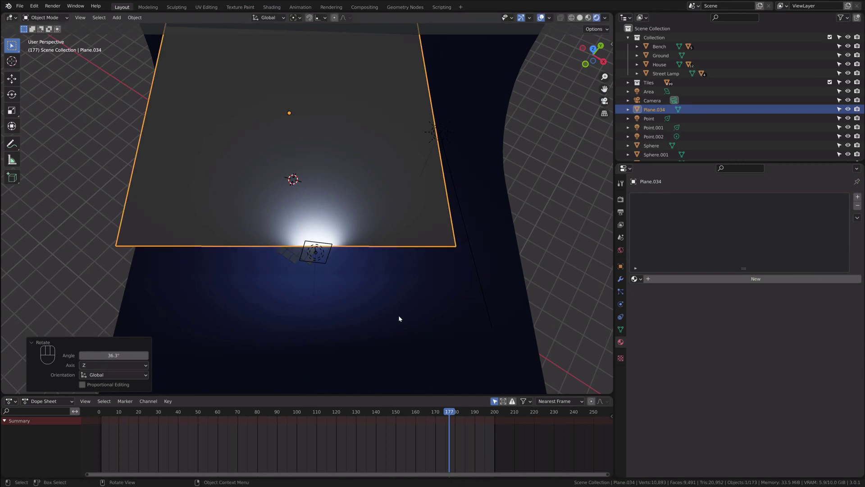
key(KP_0)
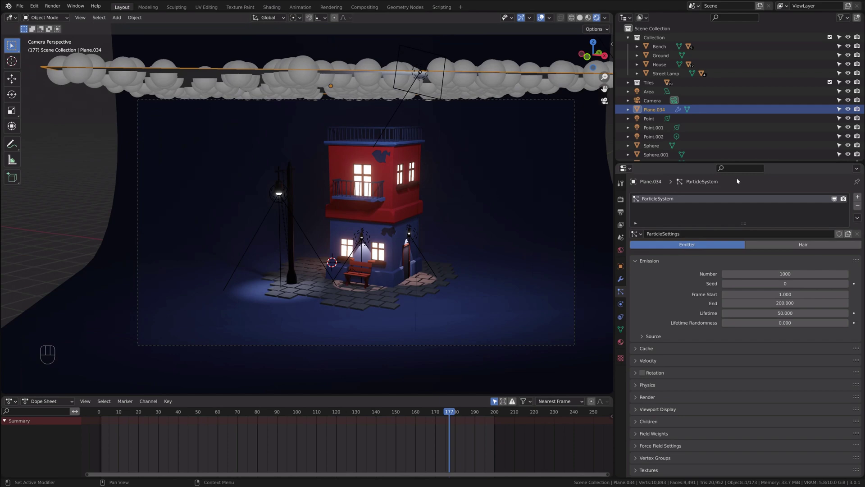
Add a particle system to the plane and play the animation so spheres fall over the house
click(119, 412)
key(space)
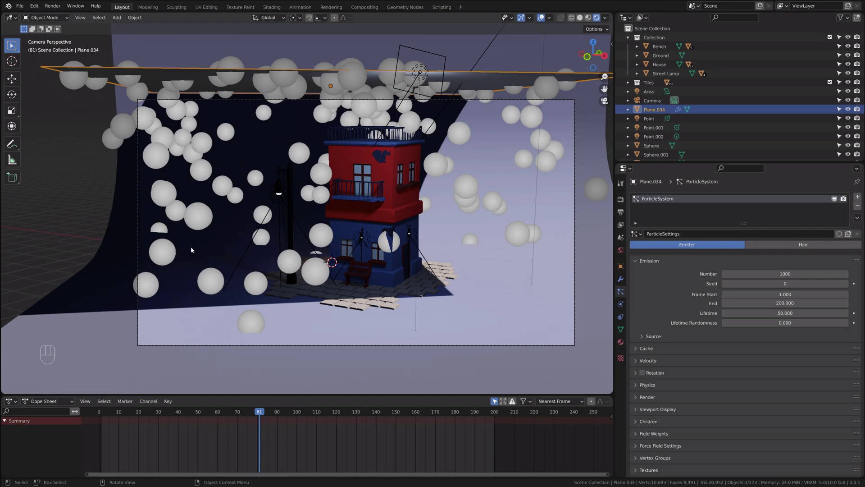
middle_click(197, 256)
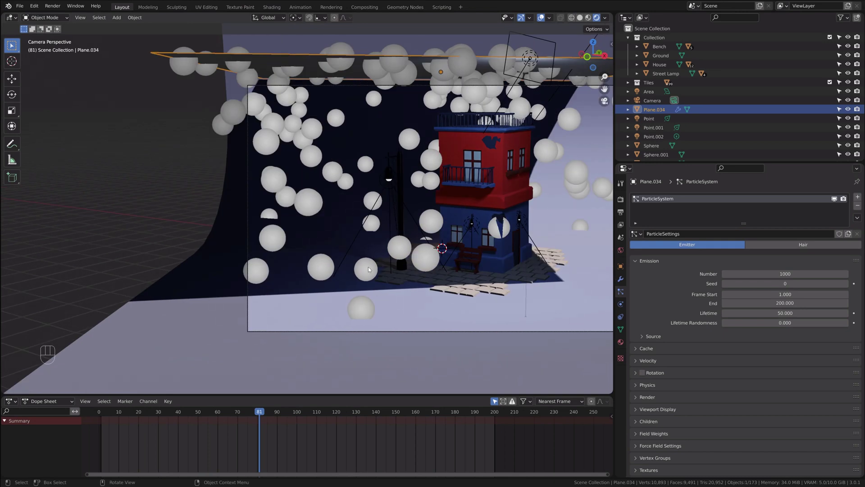
Add a circle mesh, move it along X far left of the house, and bring it into close view
key(shift+a)
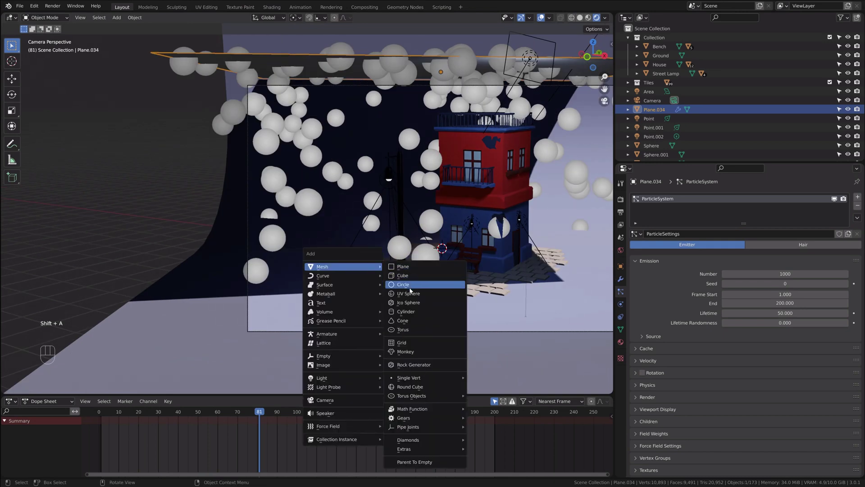
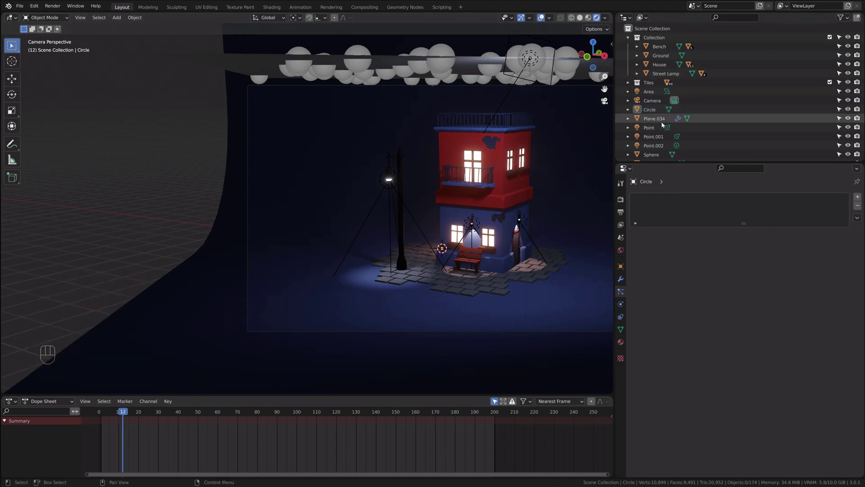
click(648, 109)
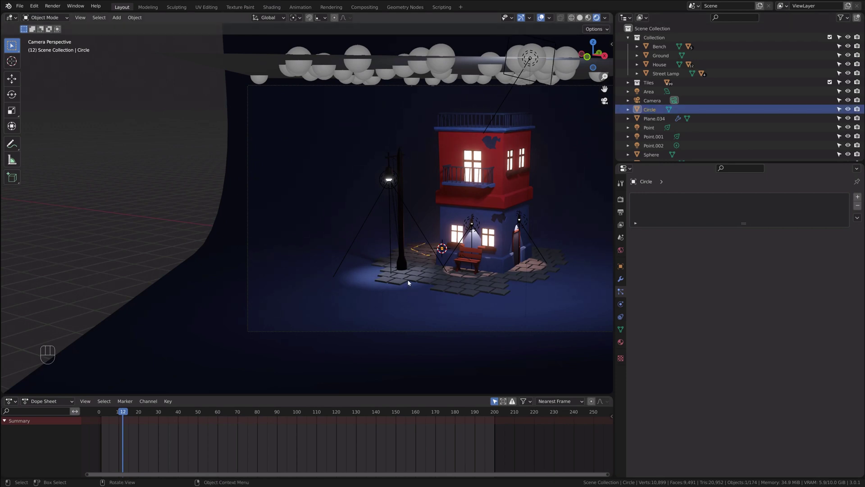
key(g)
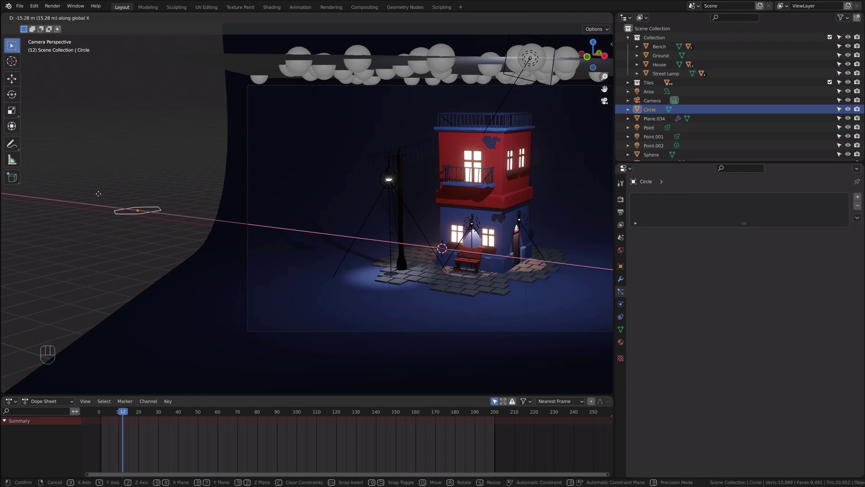
drag(165, 246, 290, 247)
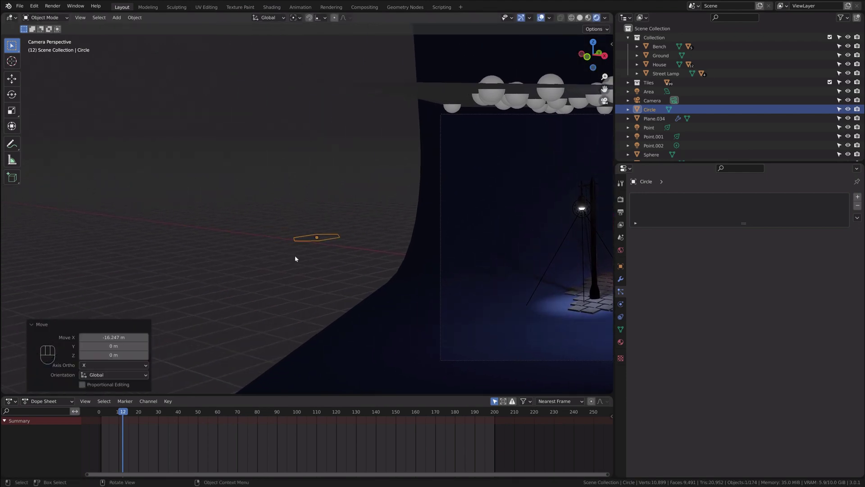
drag(340, 275, 31, 218)
drag(135, 237, 306, 250)
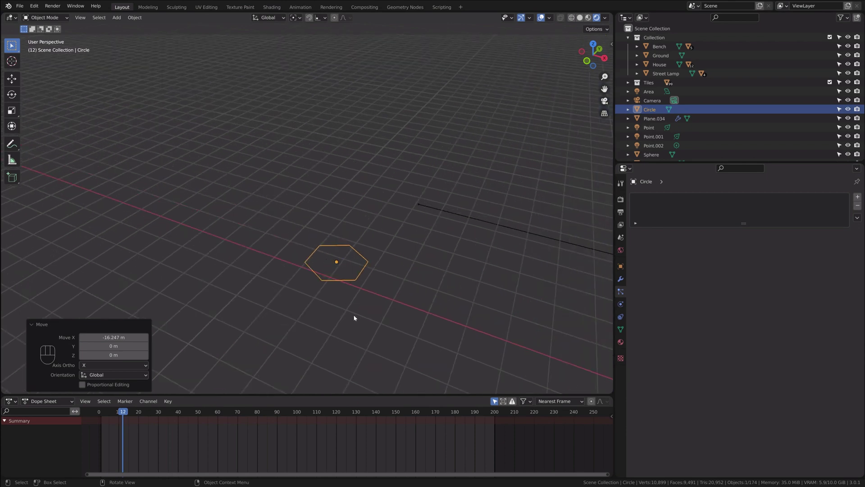
In Edit Mode fill the circle with a face and extrude it into a thin slab
key(Tab)
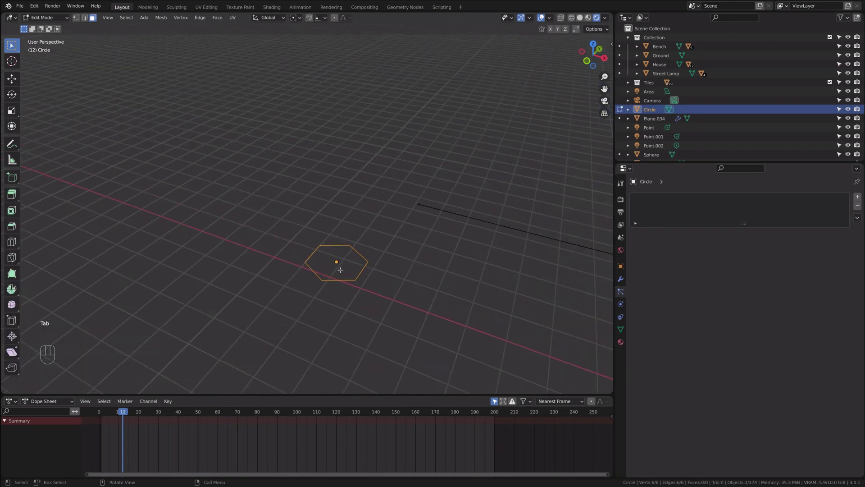
key(a)
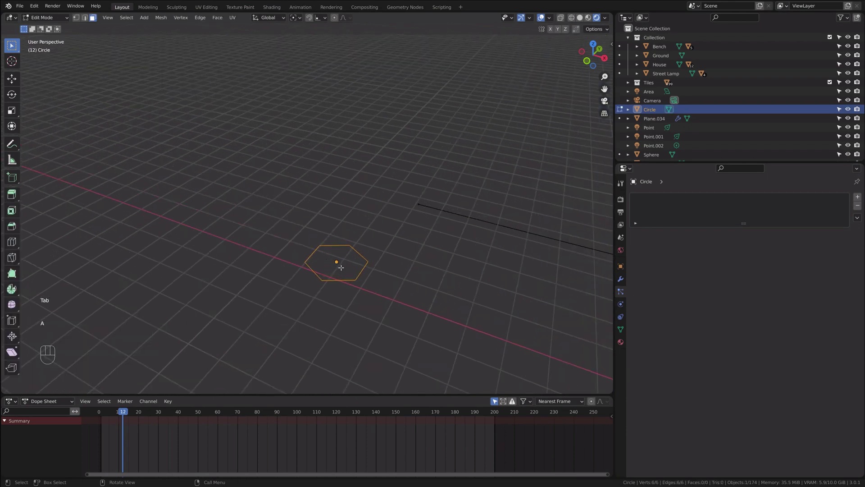
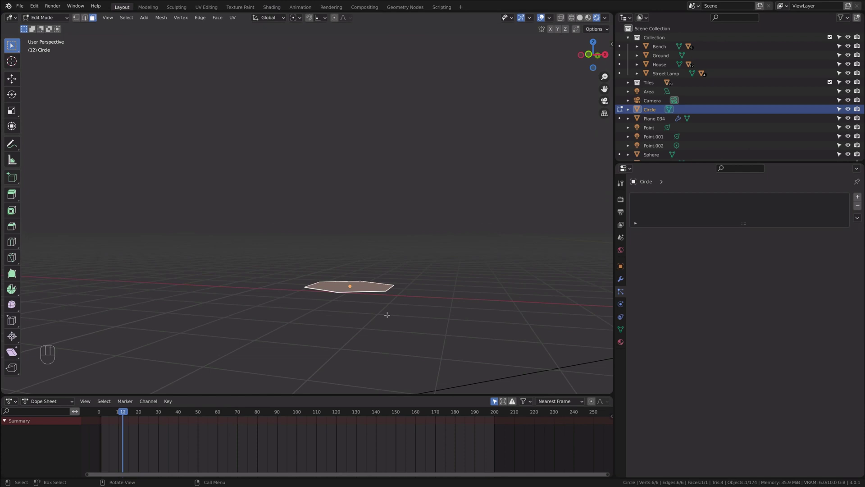
key(e)
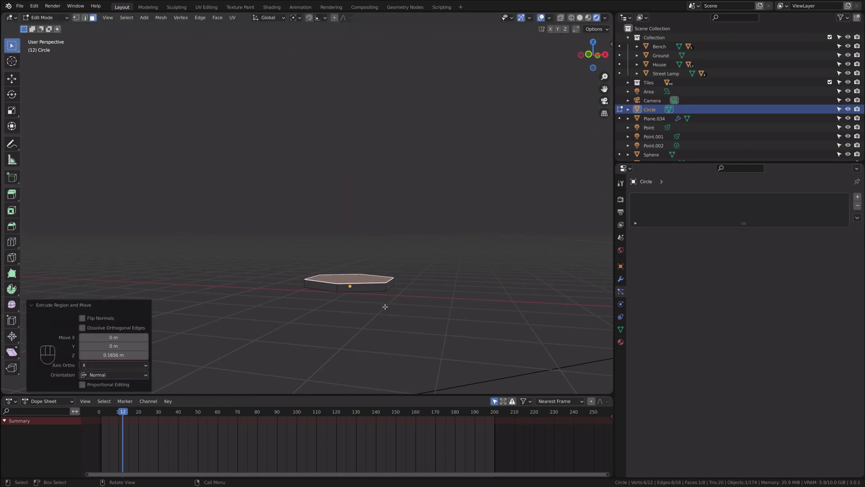
key(Tab)
drag(336, 285, 331, 285)
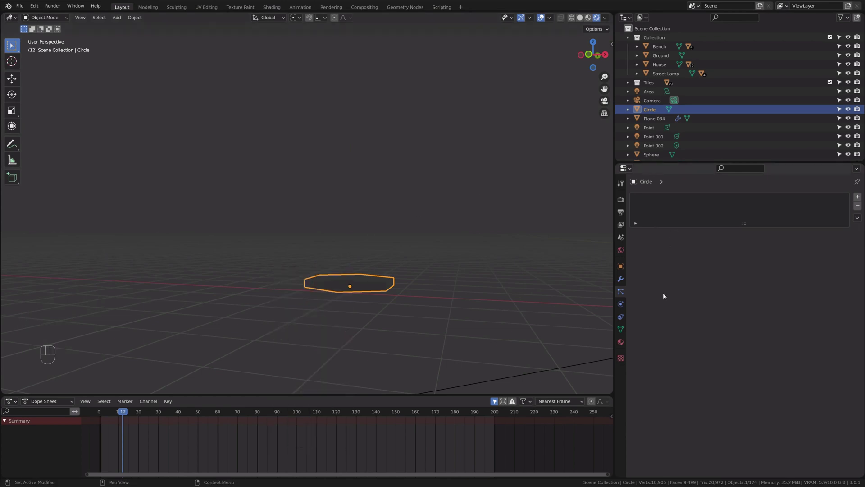
Give the slab a new material with white emission at strength 0.6 and return to camera view
click(625, 338)
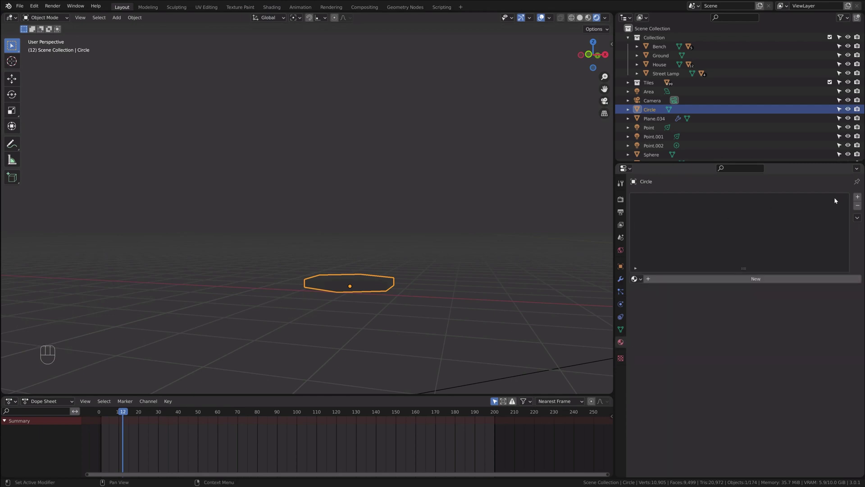
click(858, 202)
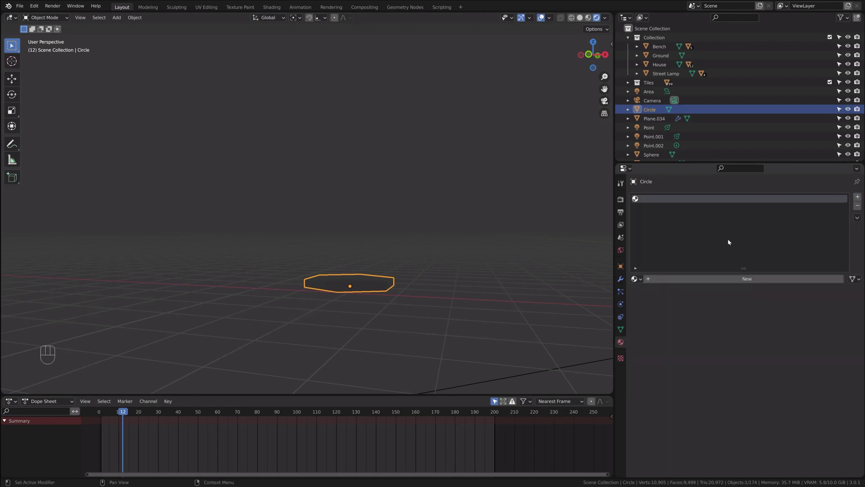
drag(731, 281, 733, 293)
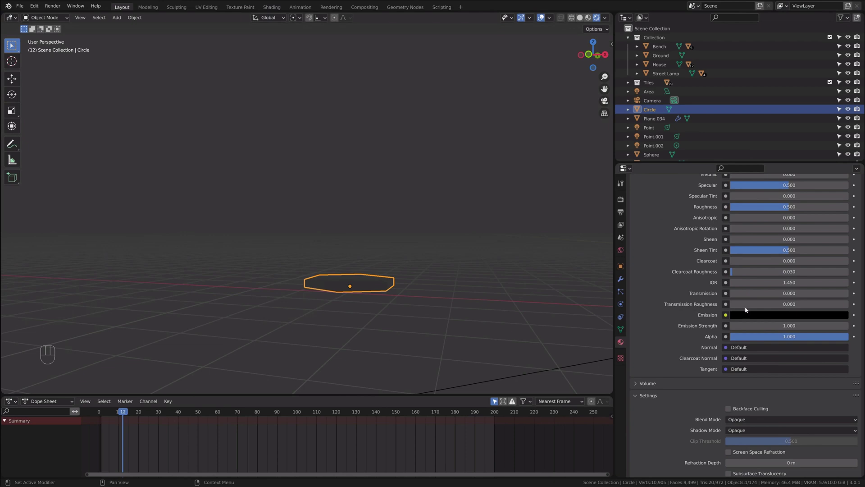
click(754, 319)
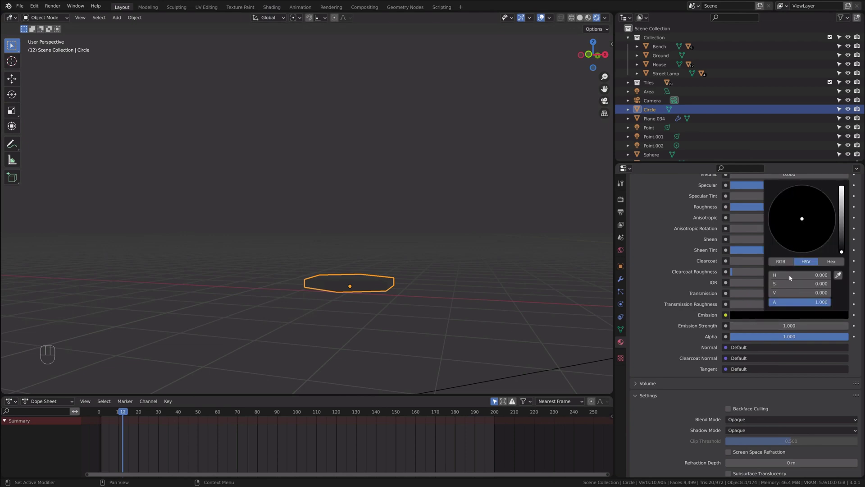
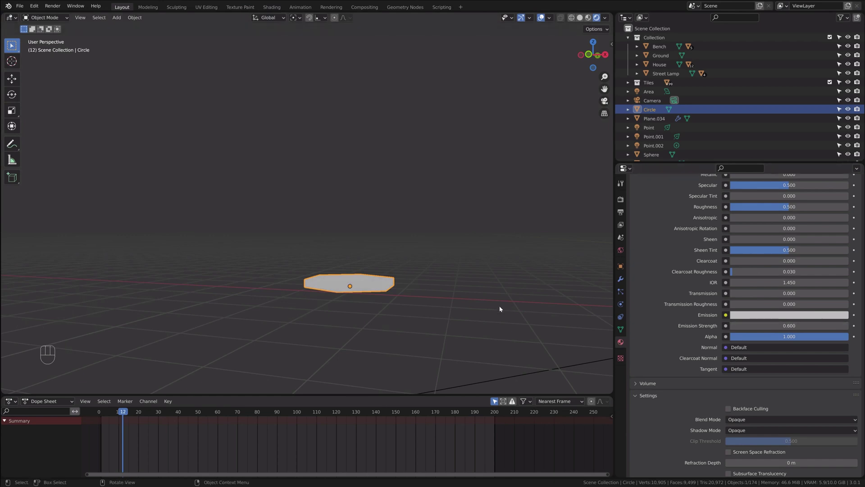
middle_click(500, 230)
key(KP_0)
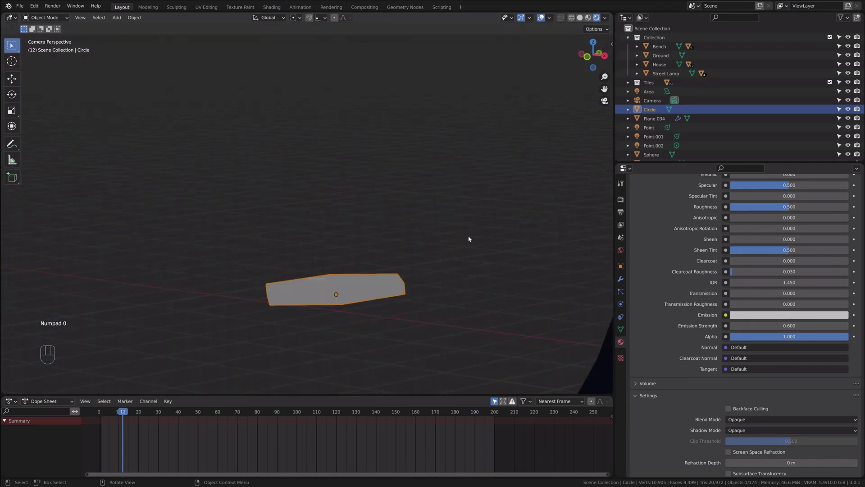
Render the plane's particles as the Circle object and scrub the timeline to see flakes fall
drag(477, 250, 332, 253)
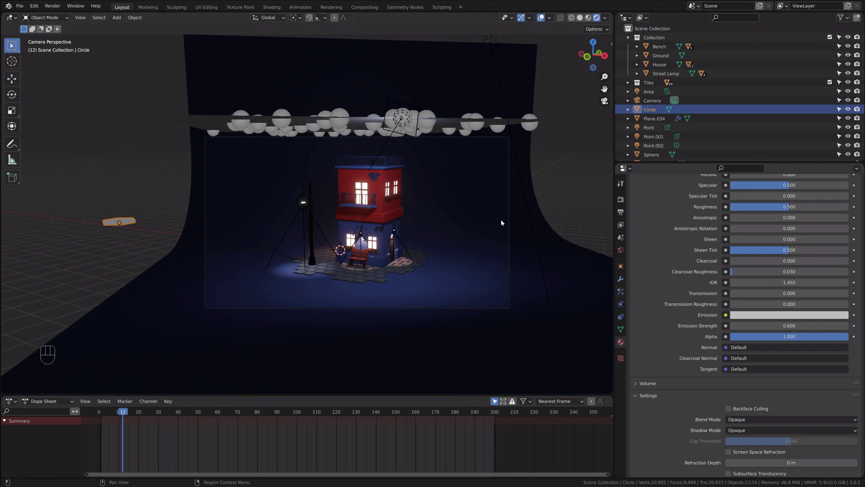
click(442, 118)
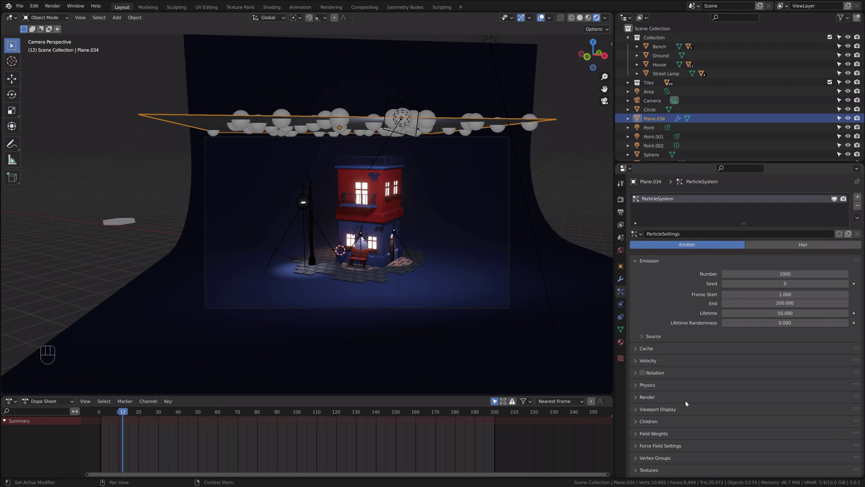
click(641, 395)
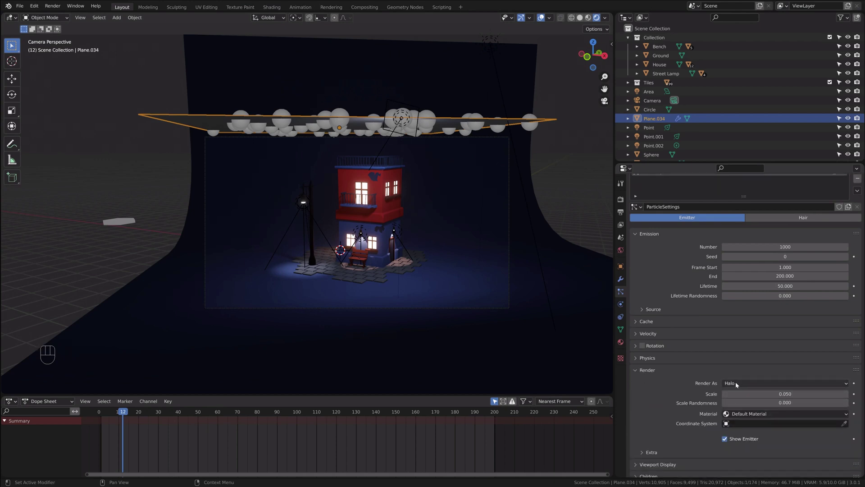
drag(738, 385, 738, 432)
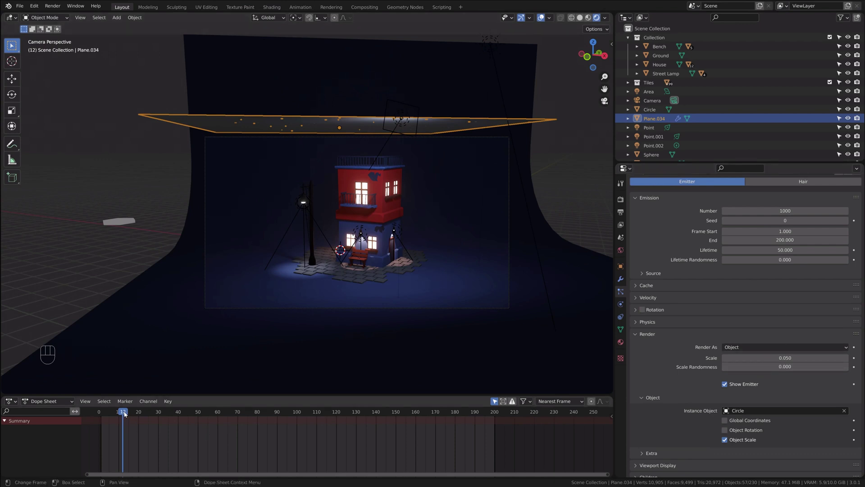
drag(175, 415, 325, 408)
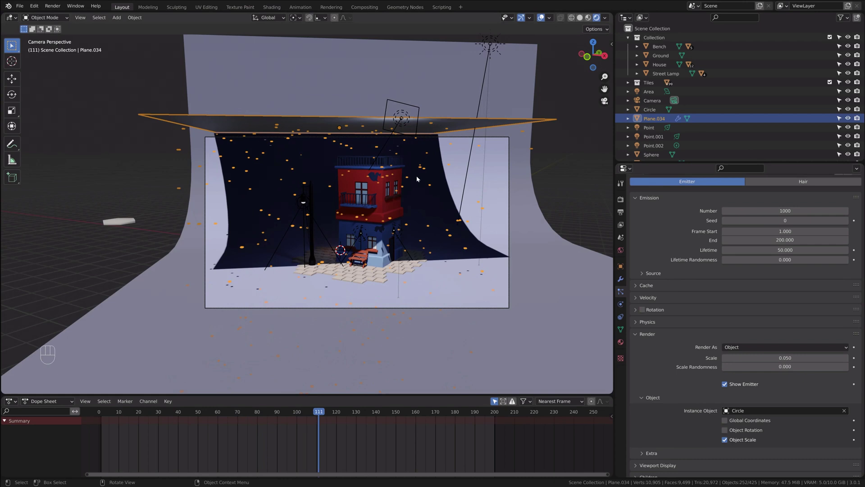
Deselect the emitter, enable particle rotation with Randomize 1.0, and reset to frame 0
click(161, 184)
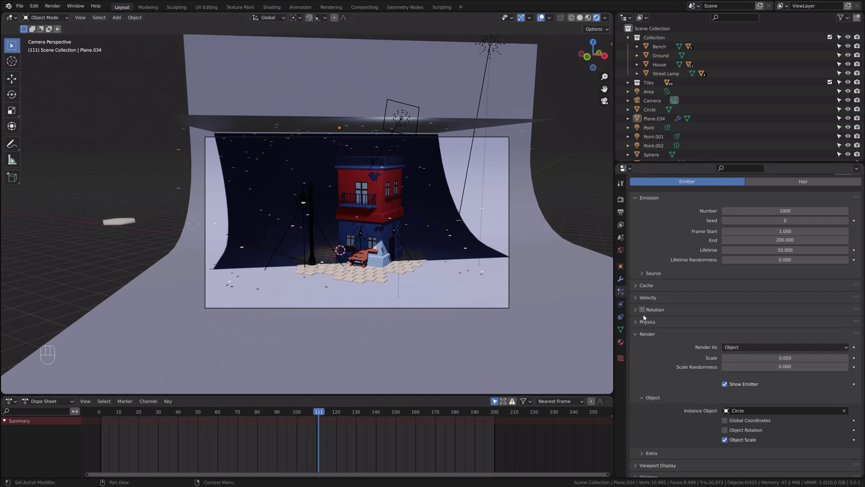
click(645, 313)
click(637, 308)
click(741, 333)
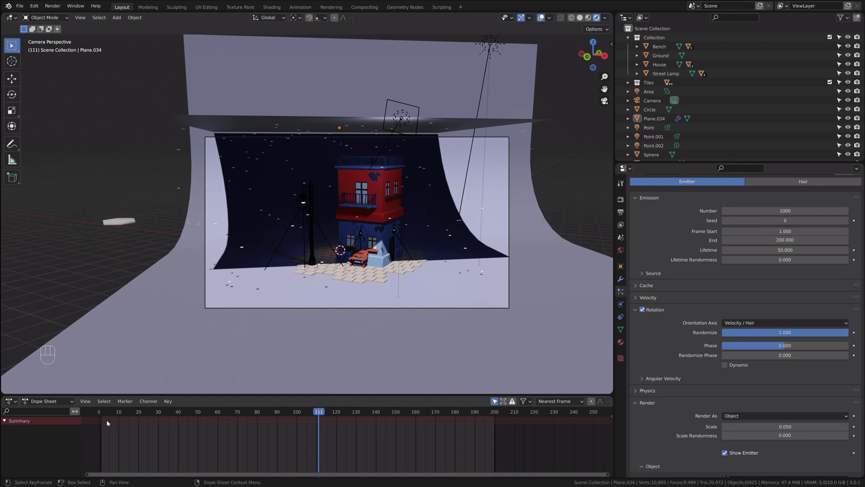
click(98, 417)
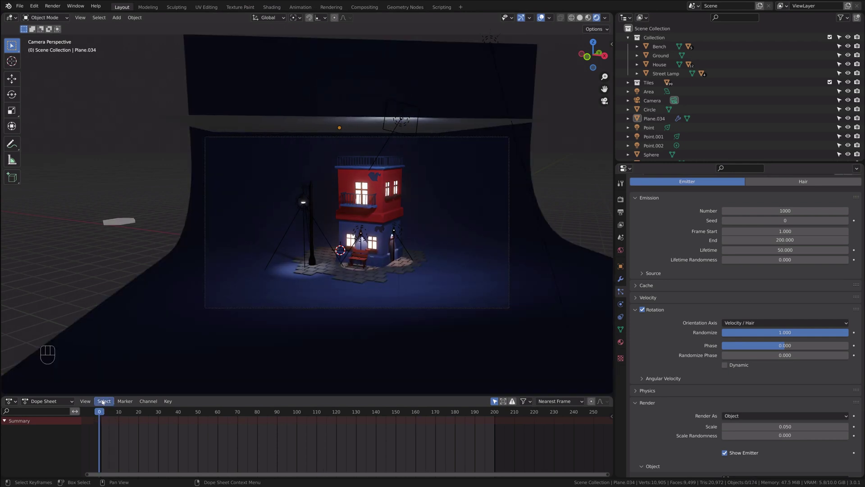
Set snowflake scale to 0.02 with ~0.5 scale randomness and 10000 particles, replaying to check
key(space)
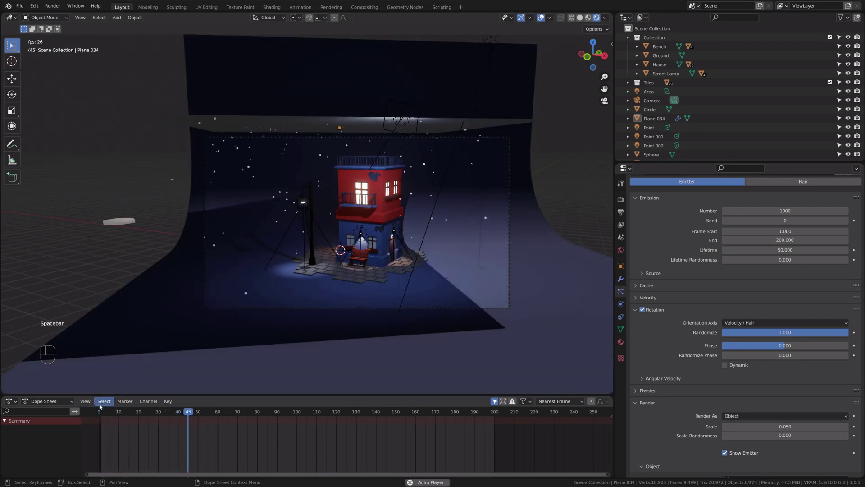
key(space)
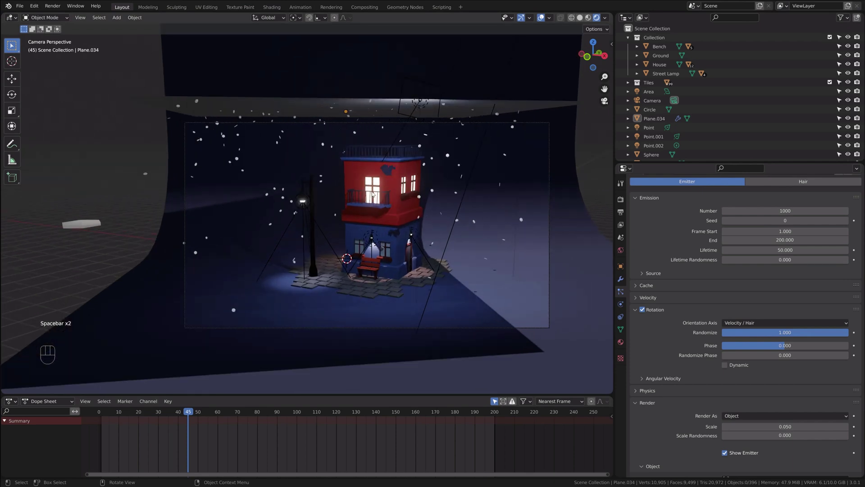
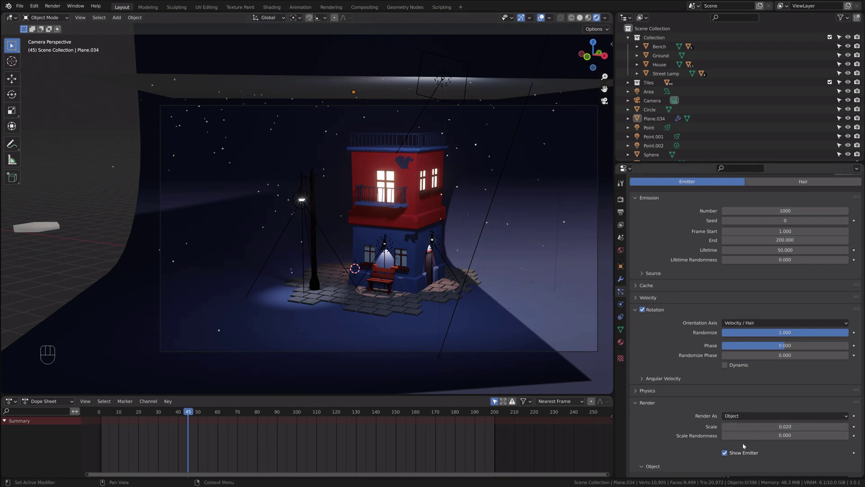
drag(745, 437, 800, 422)
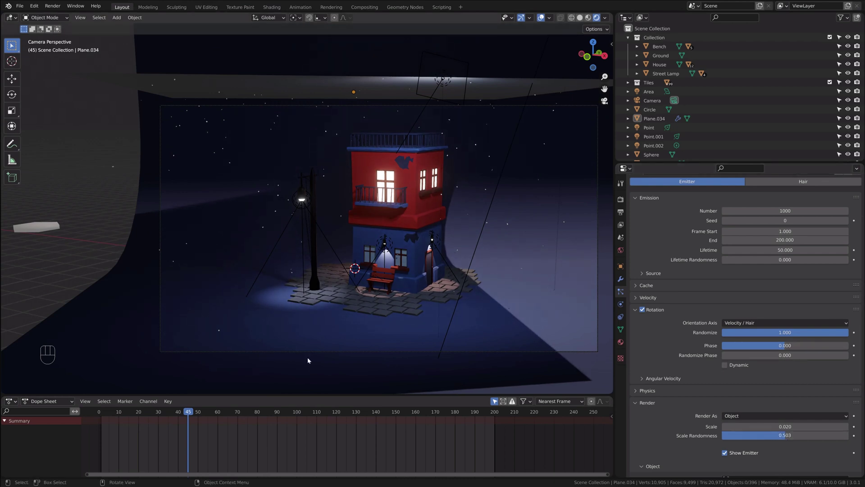
click(98, 414)
key(space)
key(space)
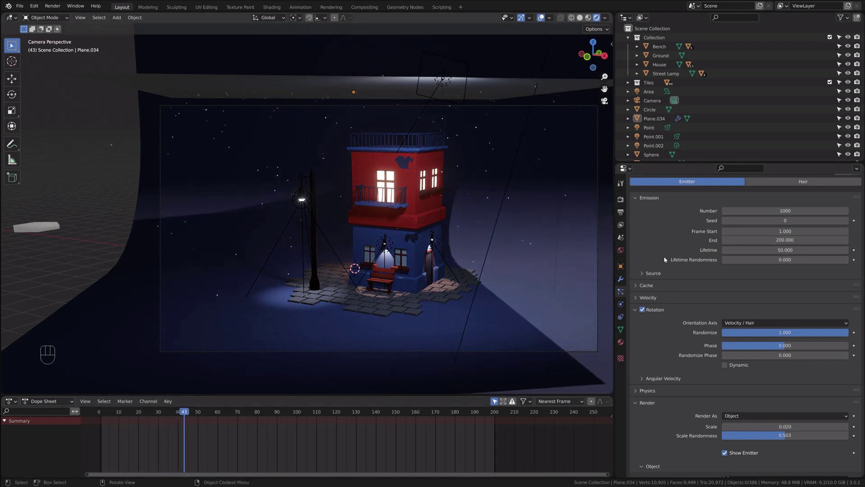
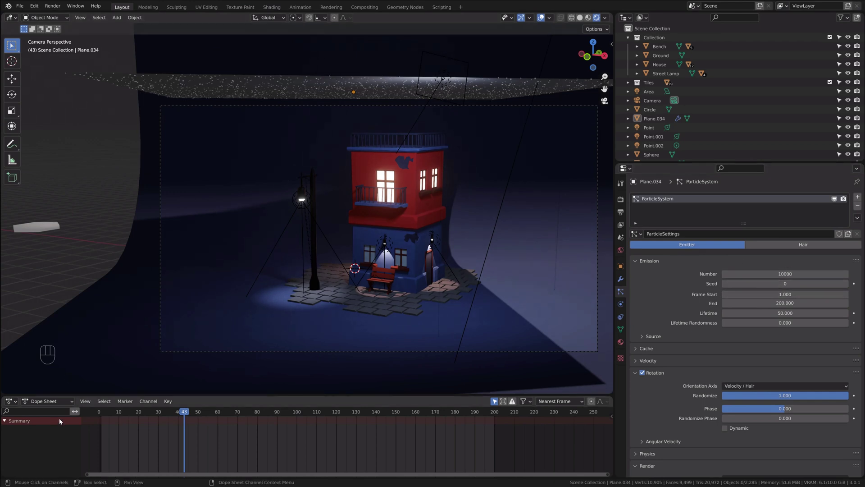
Replay the denser snowfall and expand the particle physics force settings
click(88, 408)
key(space)
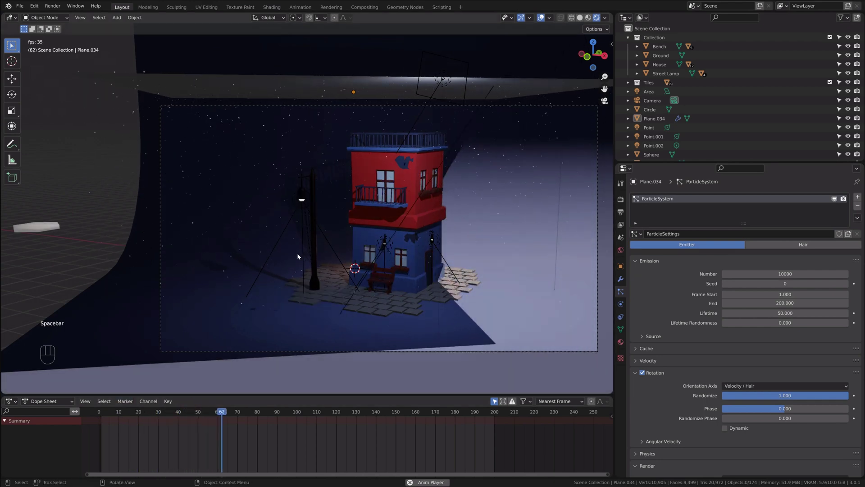
key(space)
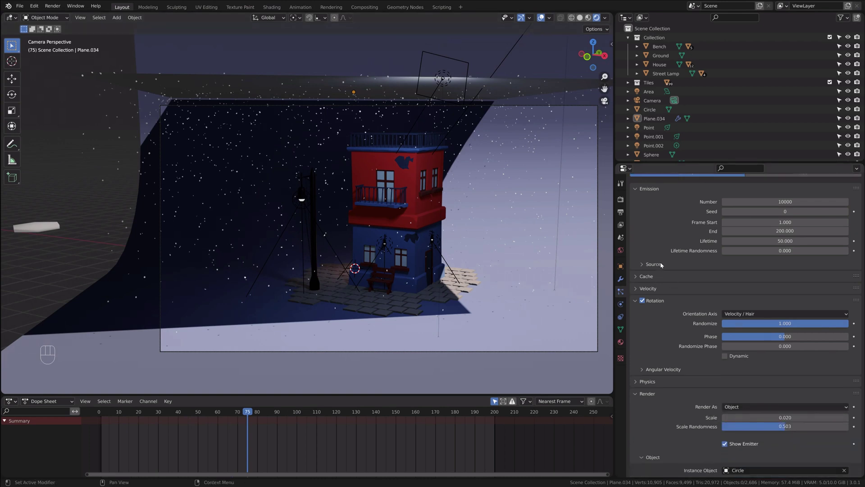
drag(652, 393, 679, 404)
click(680, 404)
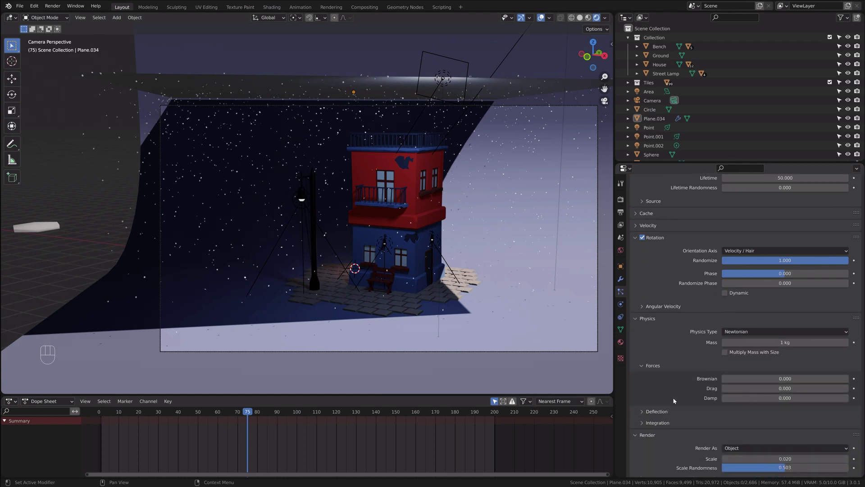
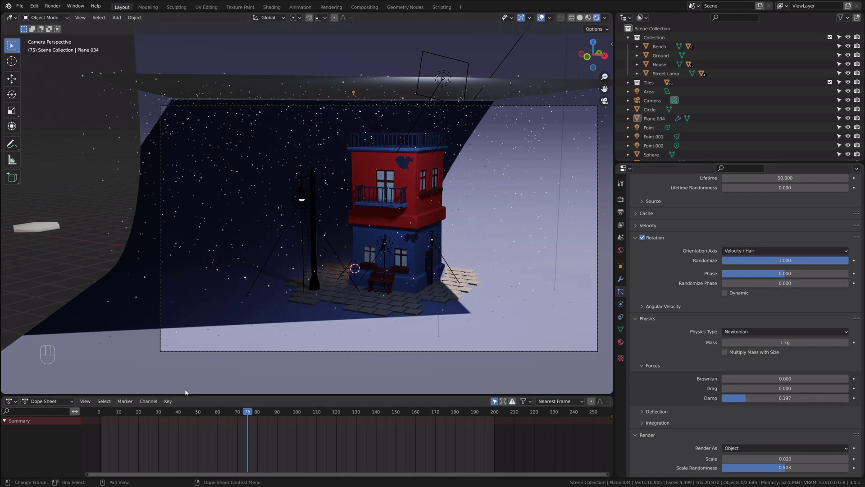
Raise particle damping to about 0.2 and replay to check the slower fall
drag(95, 413, 121, 408)
key(space)
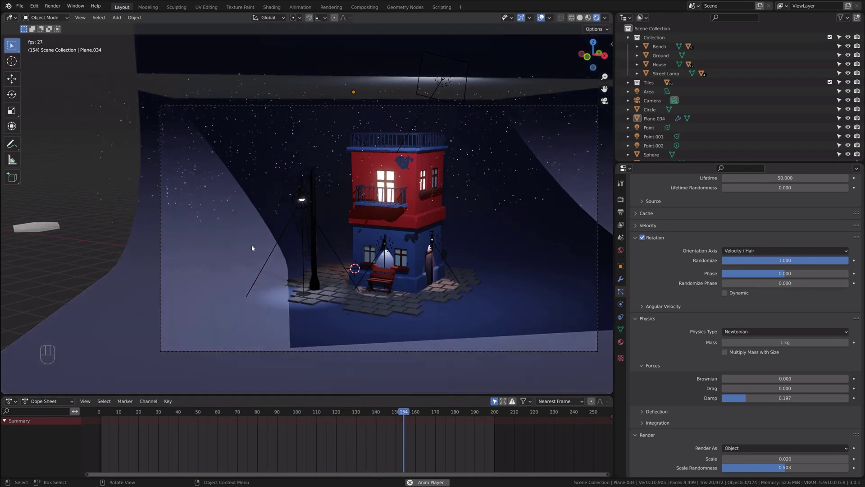
key(space)
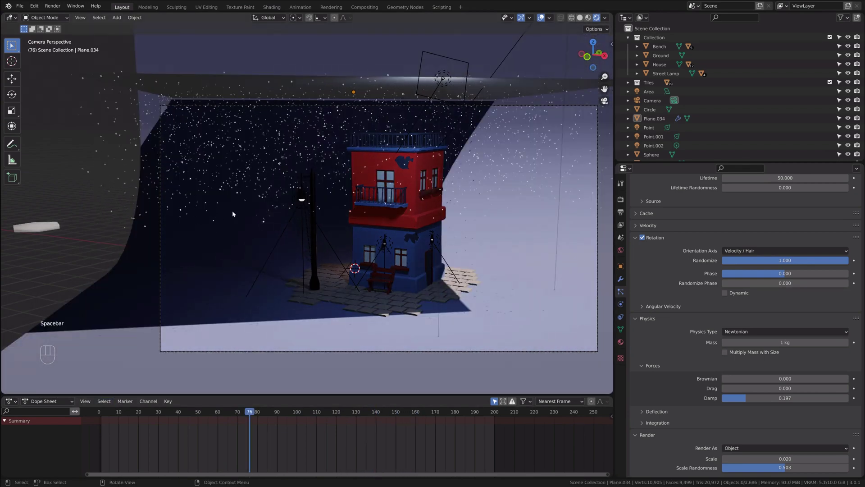
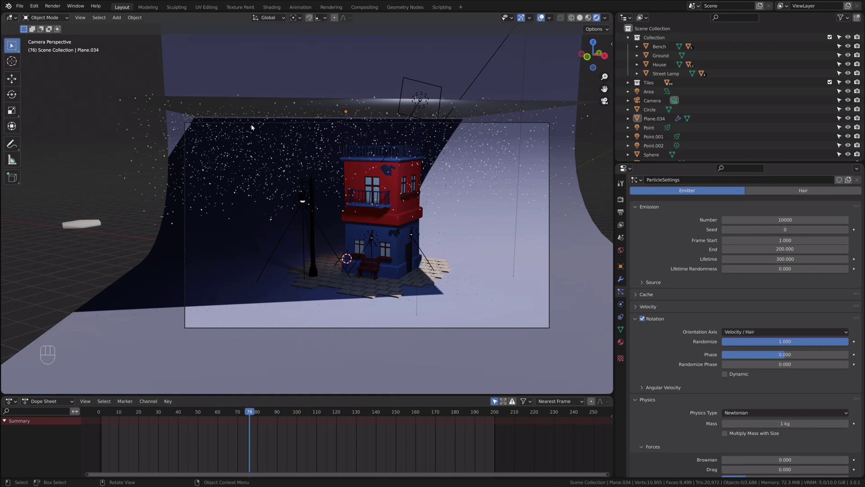
Give emitter plane Plane.034 a new material with Shadow Mode set to None
click(254, 108)
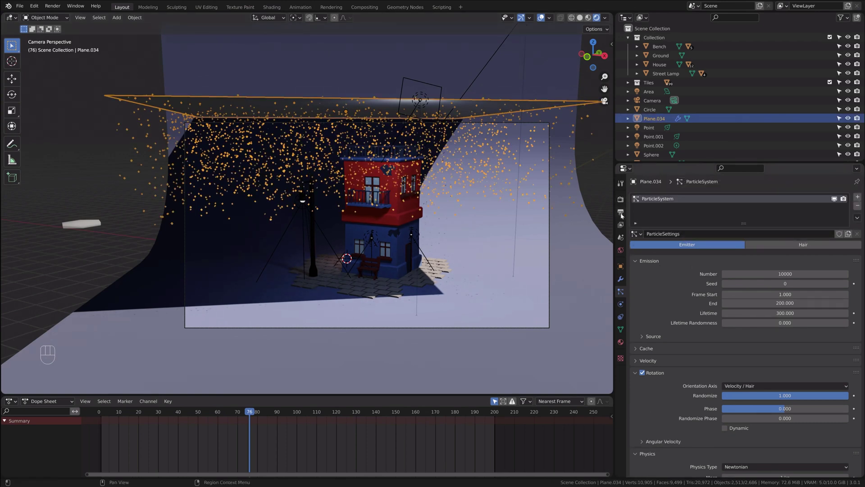
click(623, 213)
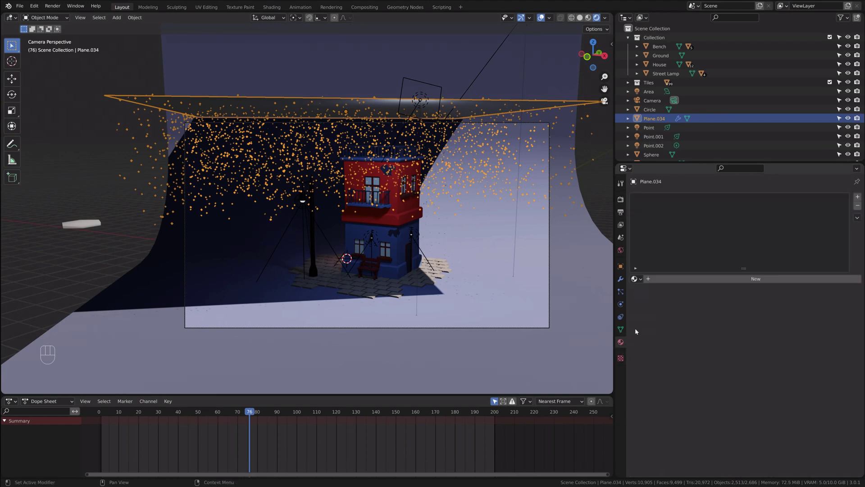
click(654, 284)
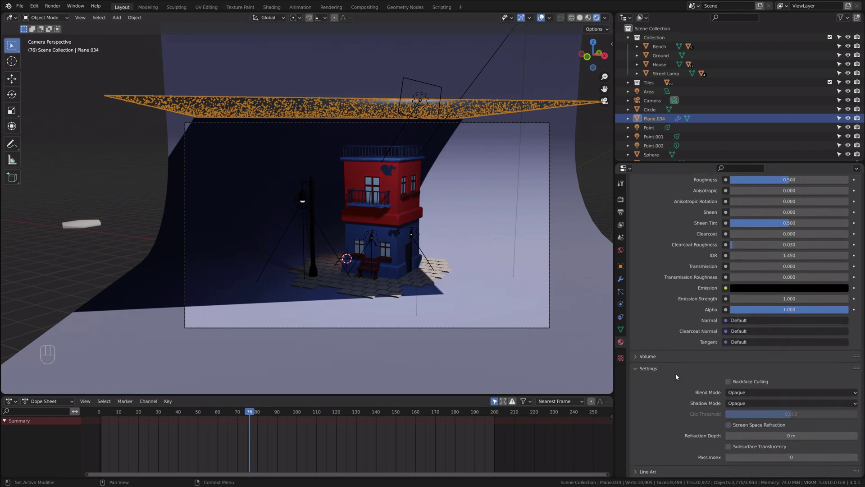
drag(739, 410, 736, 410)
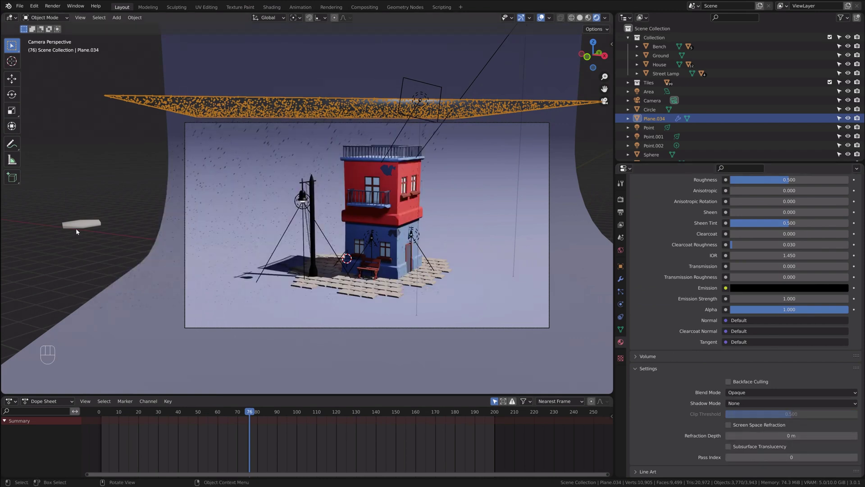
Set the Circle snowflake's material to white 0.600 emission with Shadow Mode None
click(86, 226)
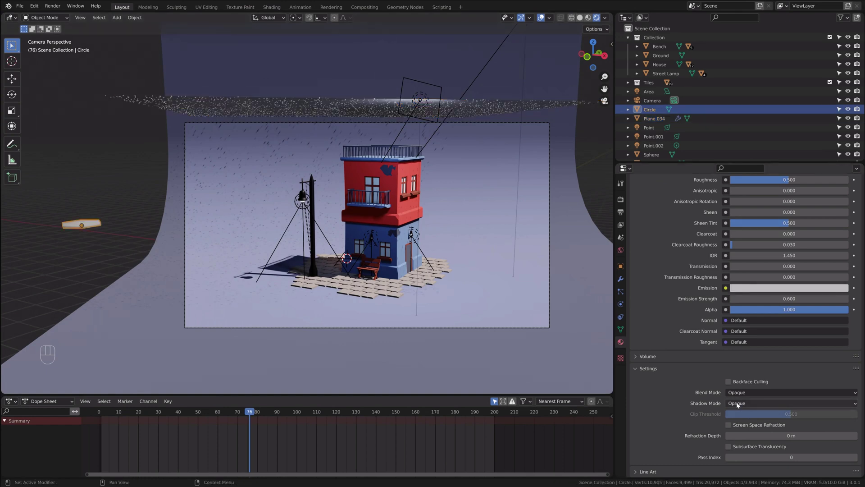
drag(738, 403, 738, 417)
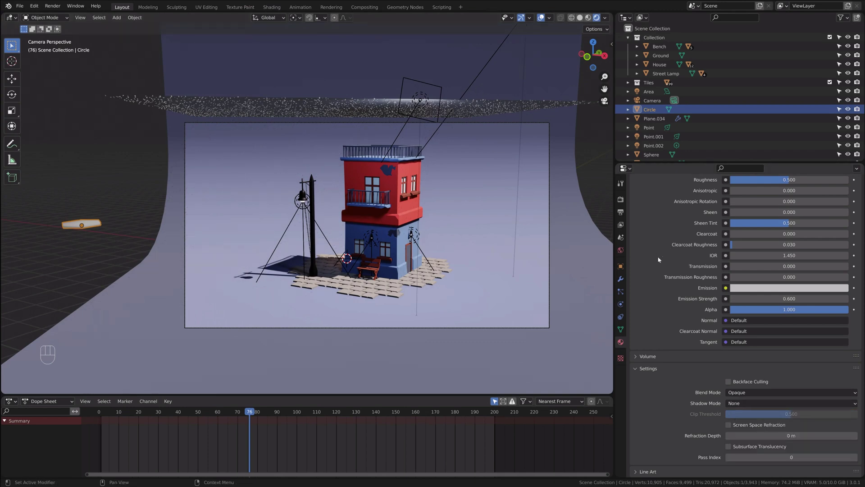
Disable Shadow ray visibility for Plane.034 in its Object Properties
drag(623, 201, 644, 221)
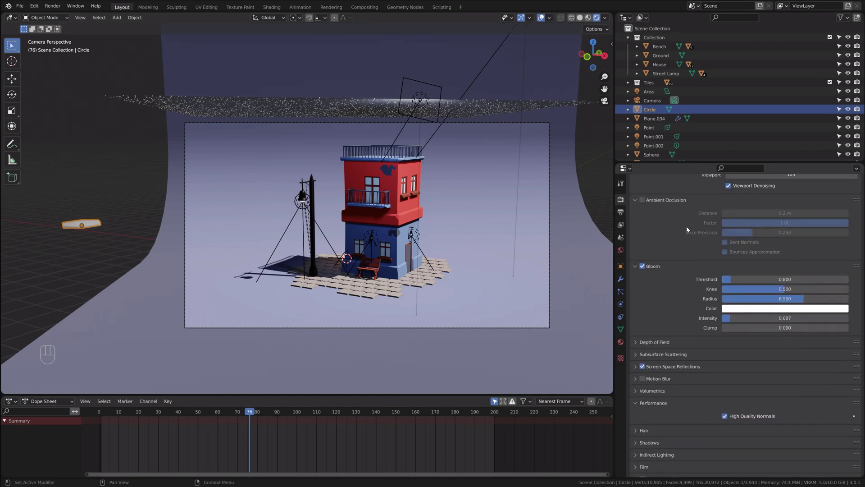
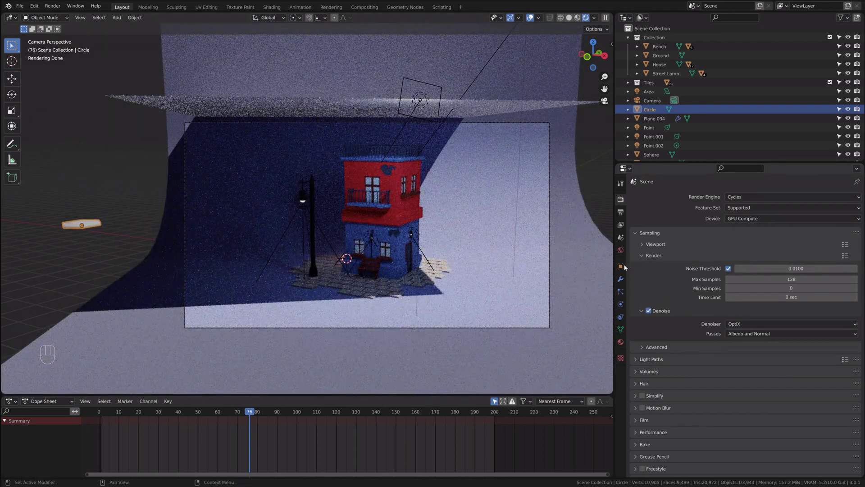
click(478, 107)
click(622, 269)
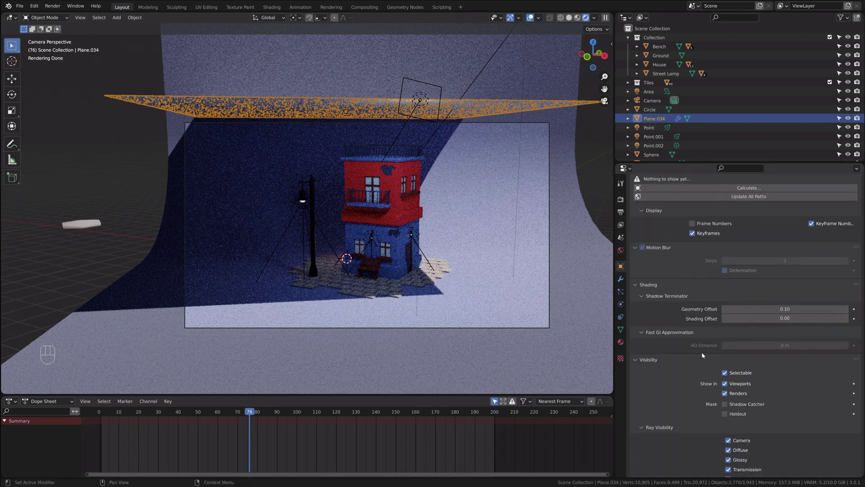
click(640, 248)
drag(641, 254, 674, 291)
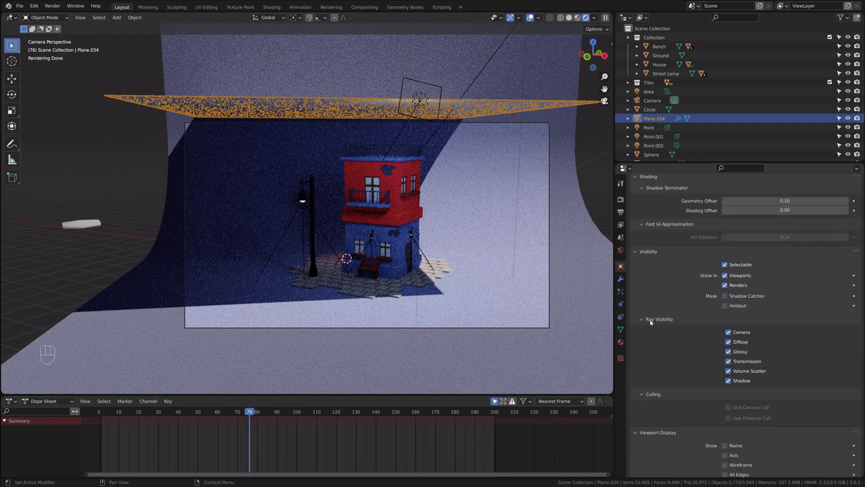
Disable Shadow ray visibility for the Circle snowflake so the backdrop renders evenly lit
drag(740, 387, 784, 425)
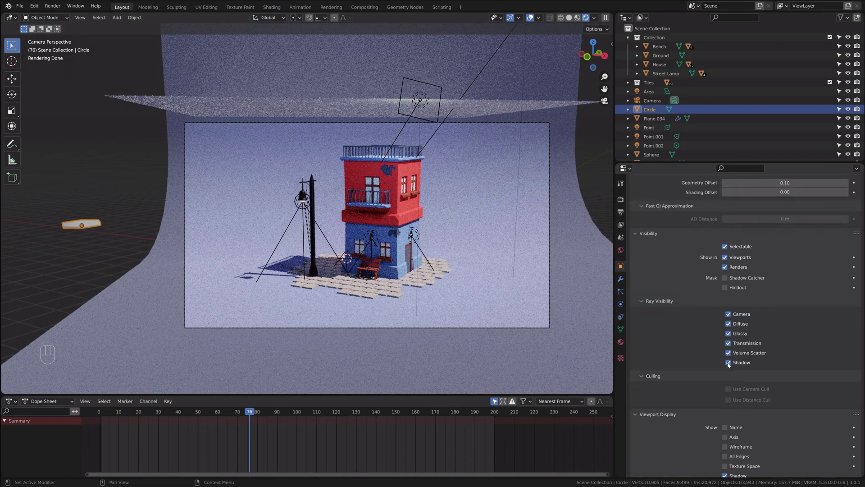
click(729, 365)
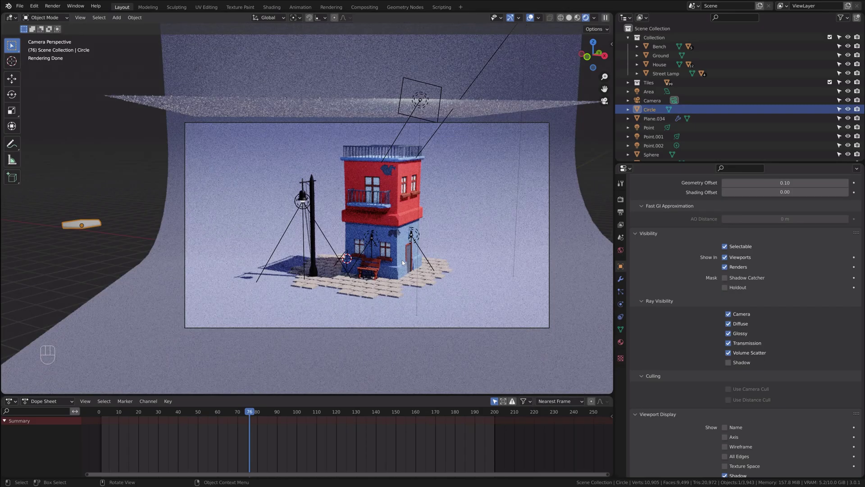
click(413, 233)
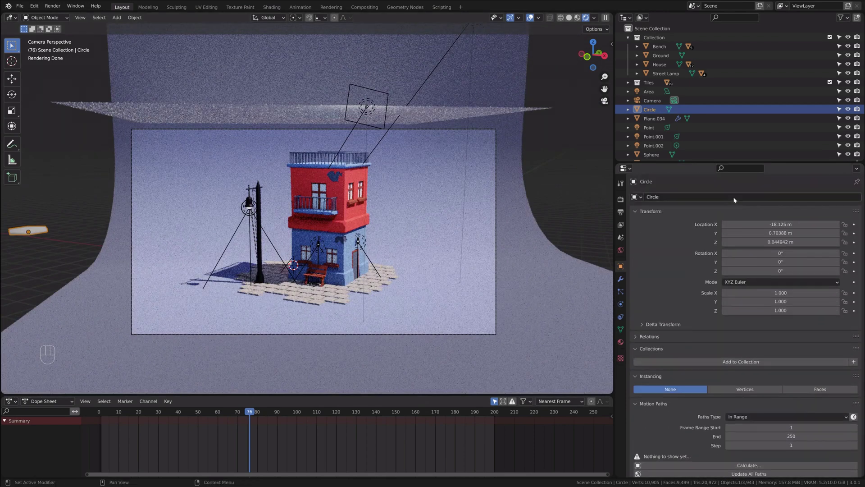
Switch the scene's render engine from Cycles to Eevee
click(623, 201)
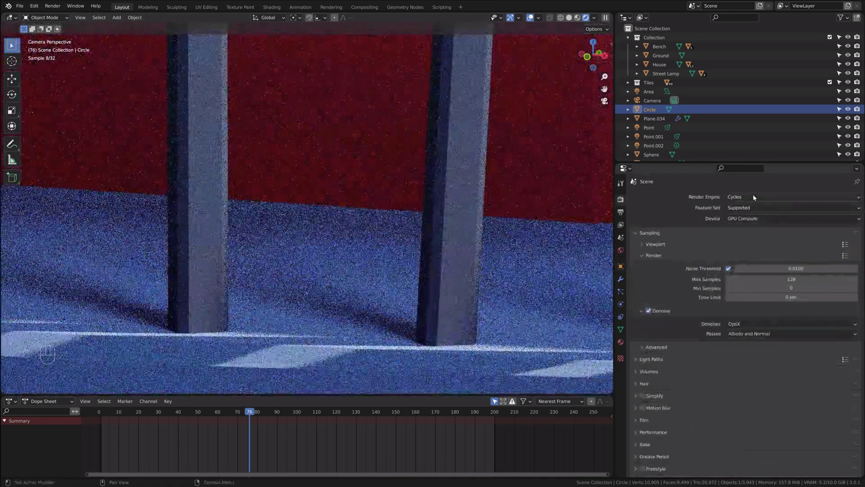
click(754, 195)
click(741, 221)
click(737, 195)
Play the snowfall animation around the house and pause it at frame 80
drag(739, 196, 749, 203)
middle_click(749, 203)
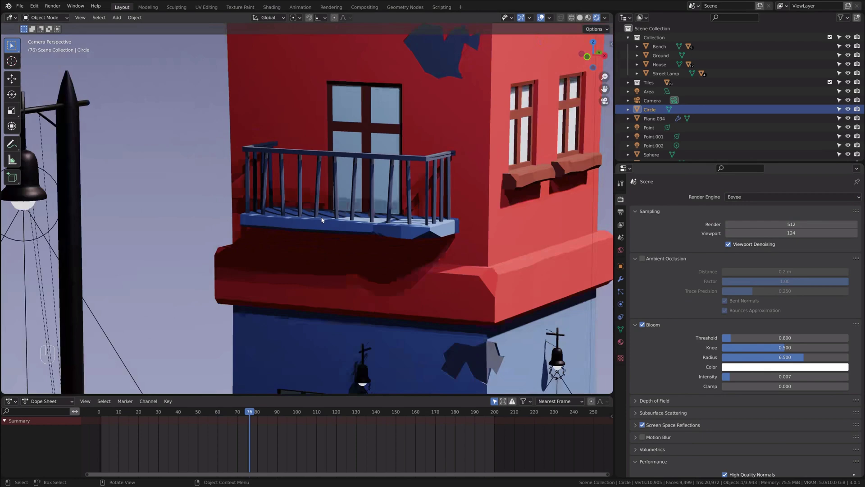
click(96, 414)
key(space)
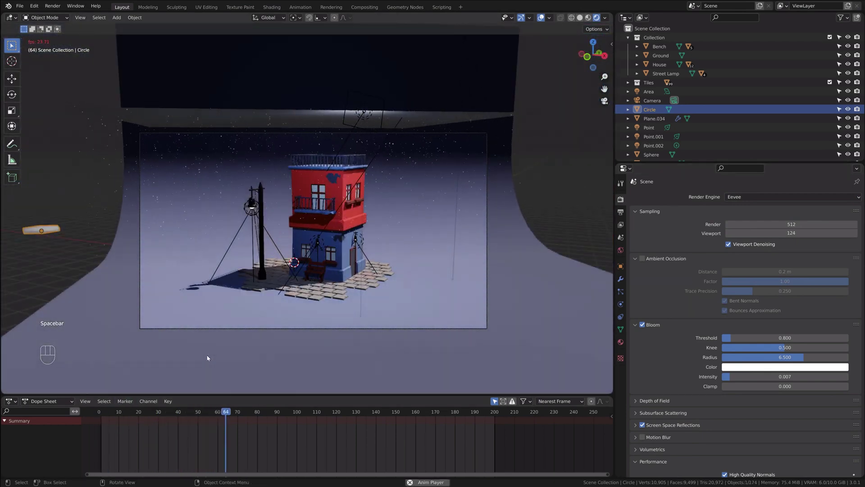
key(space)
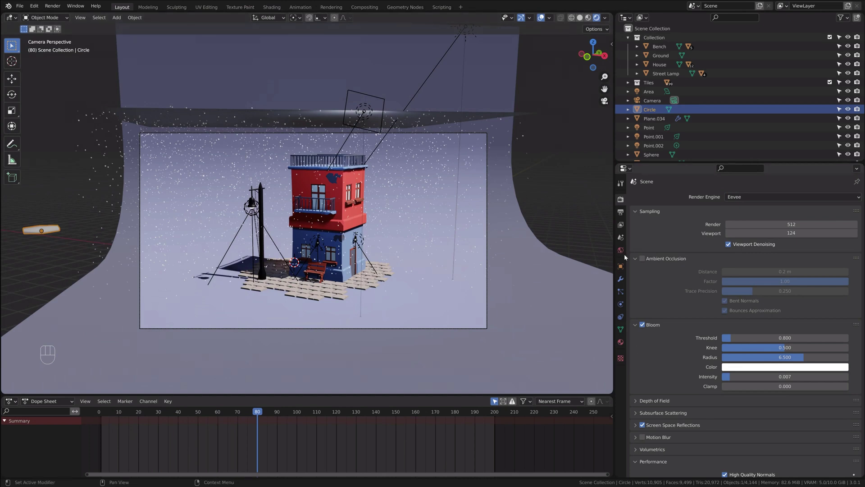
Show Plane.034's particle Cache panel holding 200 frames
click(621, 289)
click(330, 119)
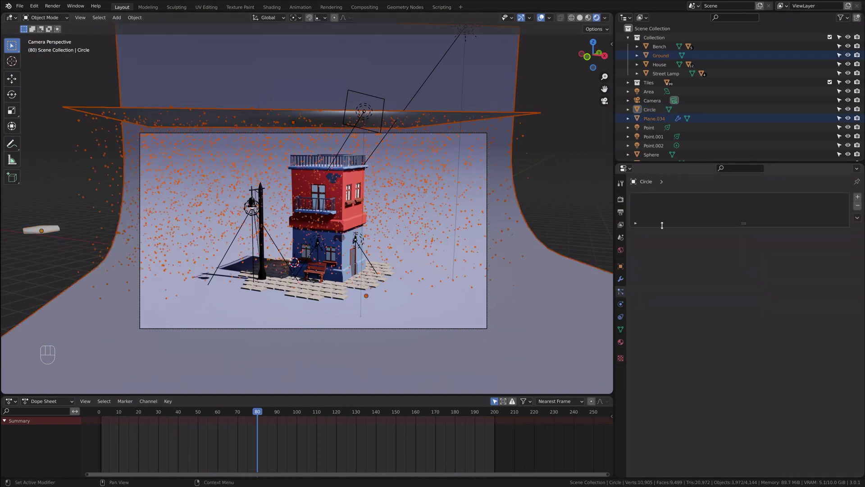
click(624, 296)
click(639, 349)
click(687, 436)
Play the snowfall to frame 172 and zoom into the dense snow around the house
click(93, 413)
key(space)
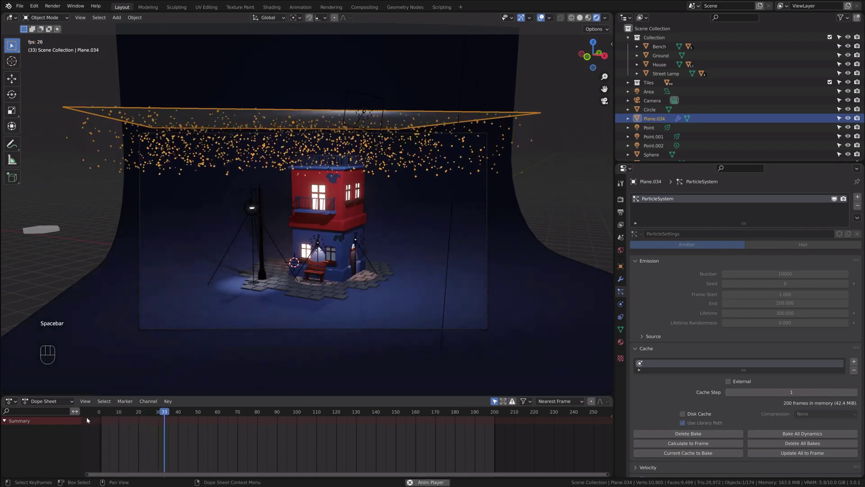
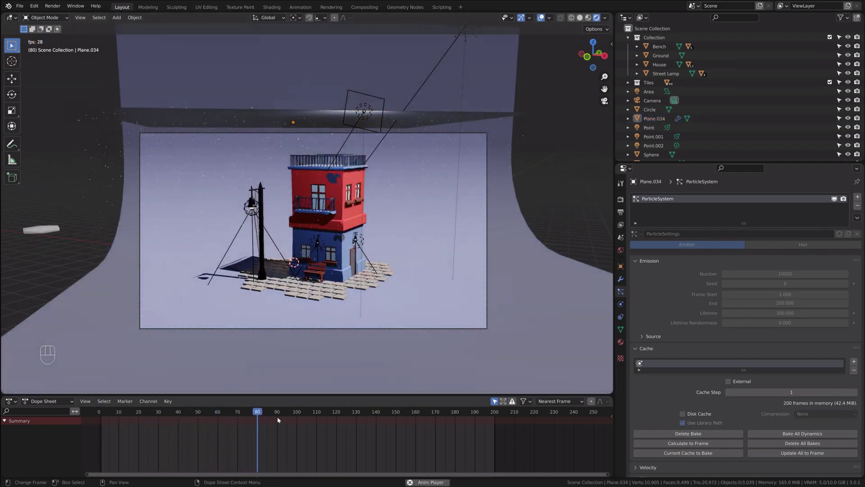
key(space)
drag(306, 412, 440, 413)
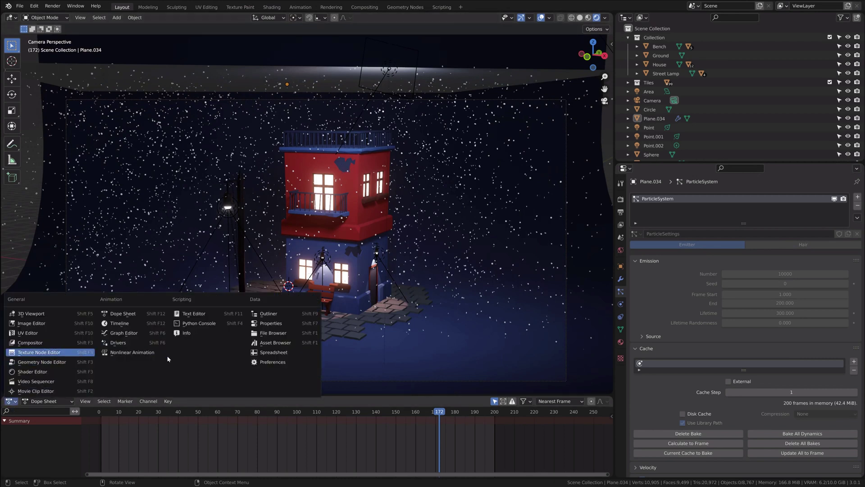
Turn the bottom Dope Sheet into a Timeline and replay the snowfall from the start
click(124, 324)
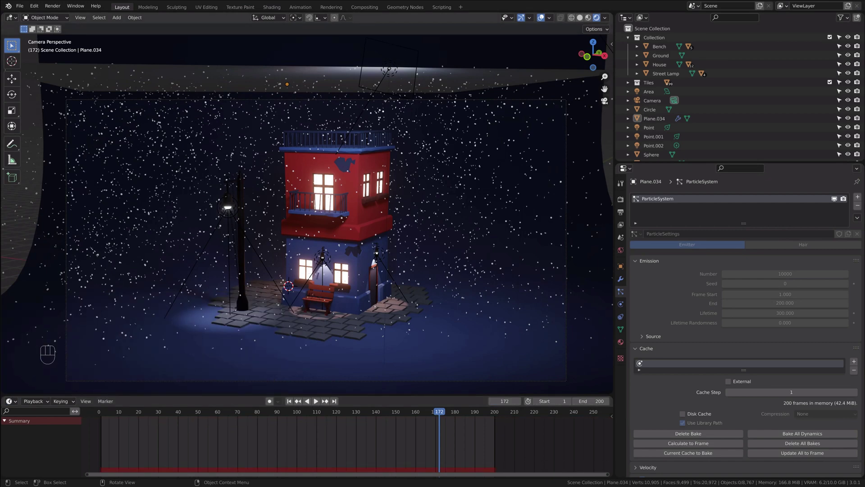
click(94, 416)
key(space)
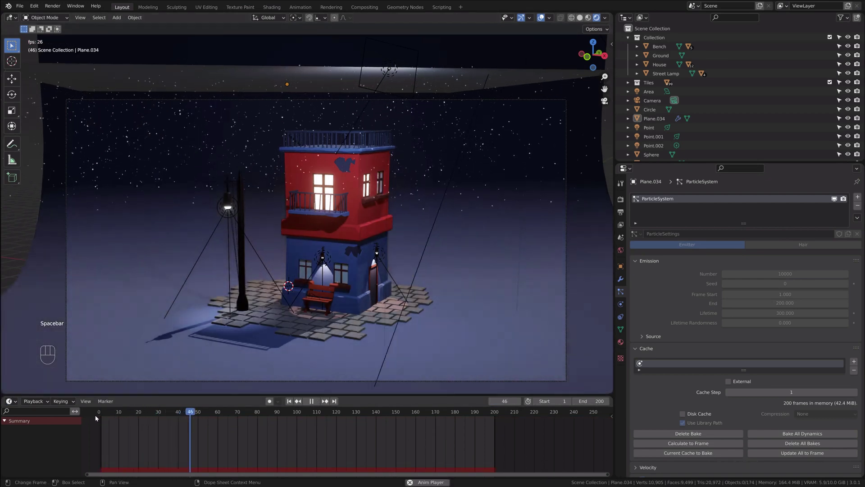
Set the particles' Brownian force to 8.850 and replay the jittery snowfall to frame 85
key(space)
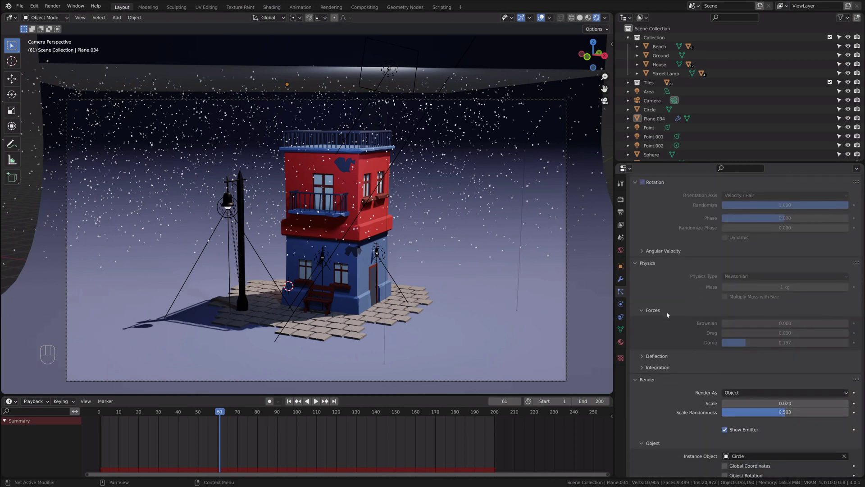
drag(687, 273, 696, 336)
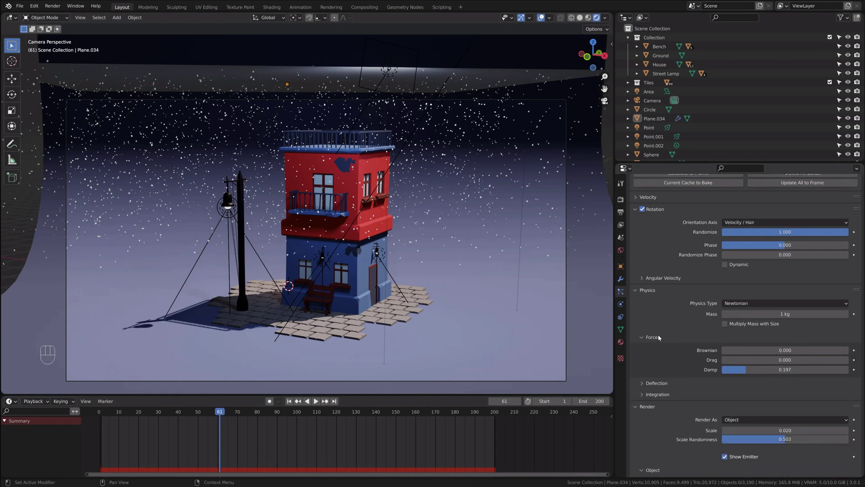
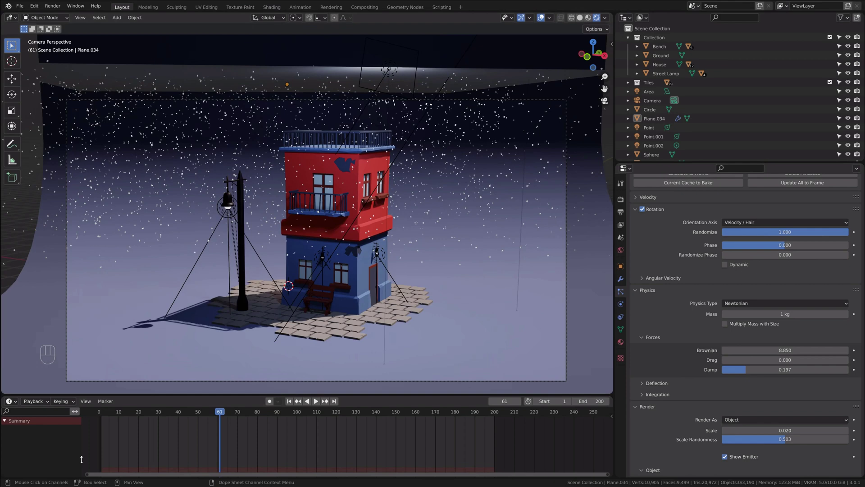
click(96, 414)
key(space)
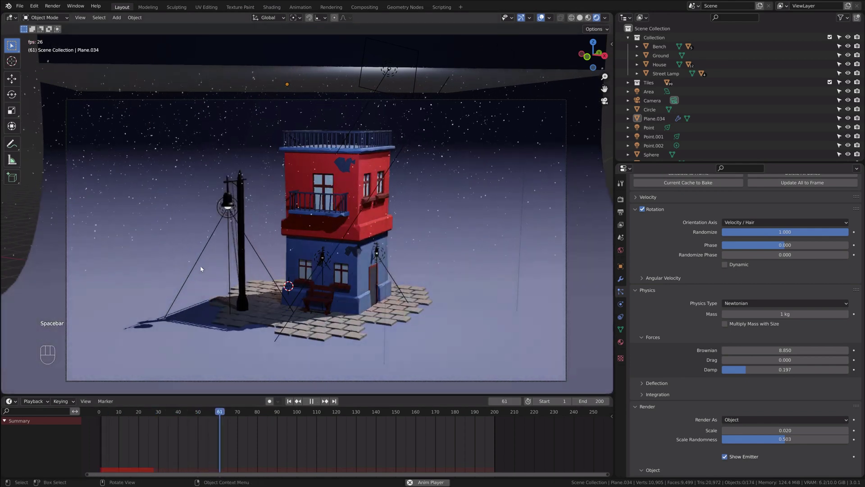
key(space)
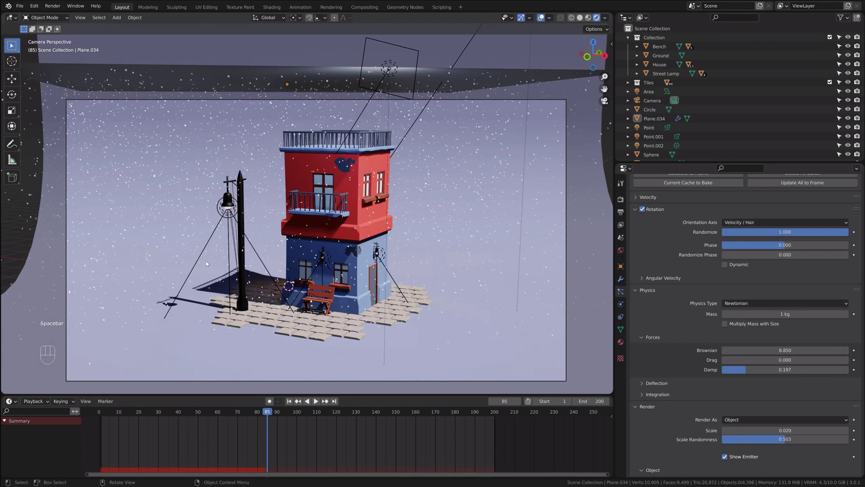
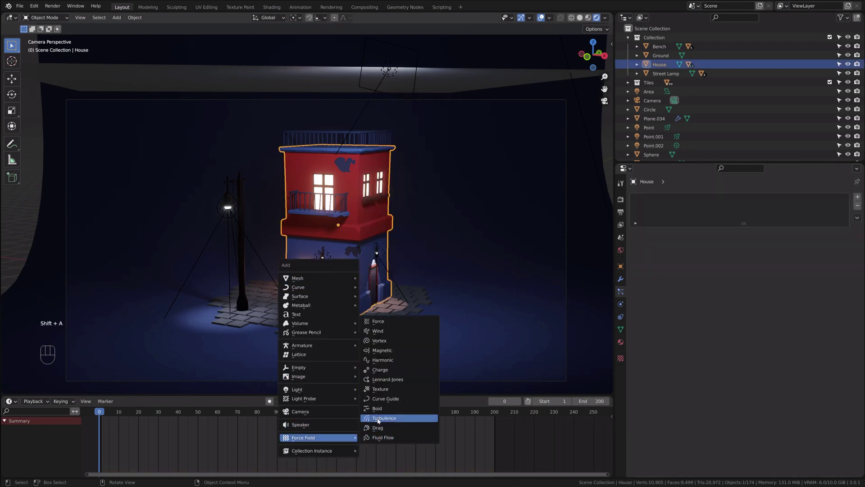
Place a Turbulence force field beside the house and preview the snowfall
key(g)
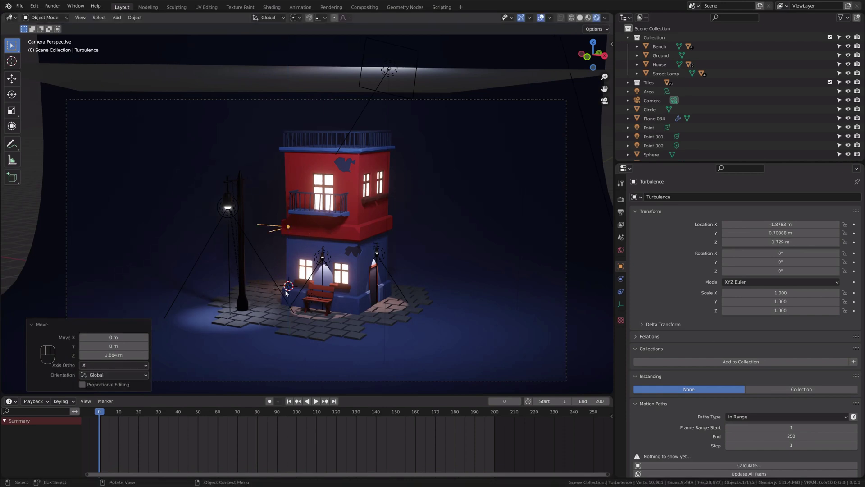
key(space)
click(104, 411)
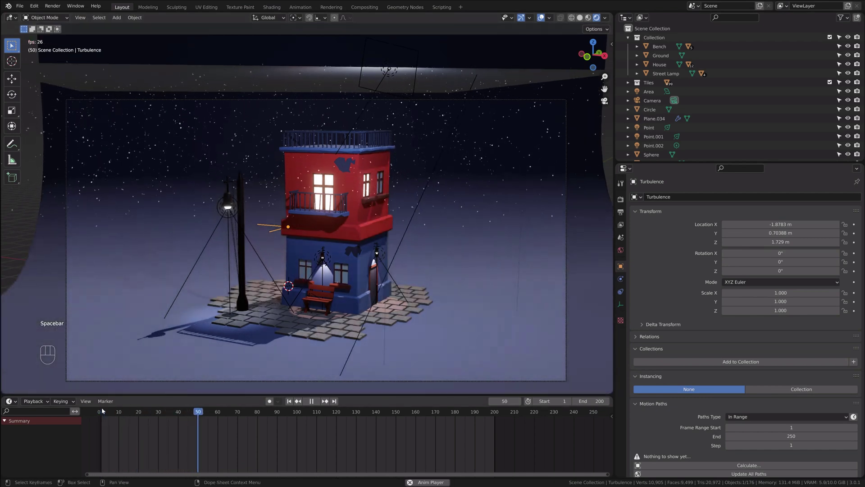
key(space)
Set the Turbulence field strength to 15.000 and replay the swirling snow to frame 50
click(622, 306)
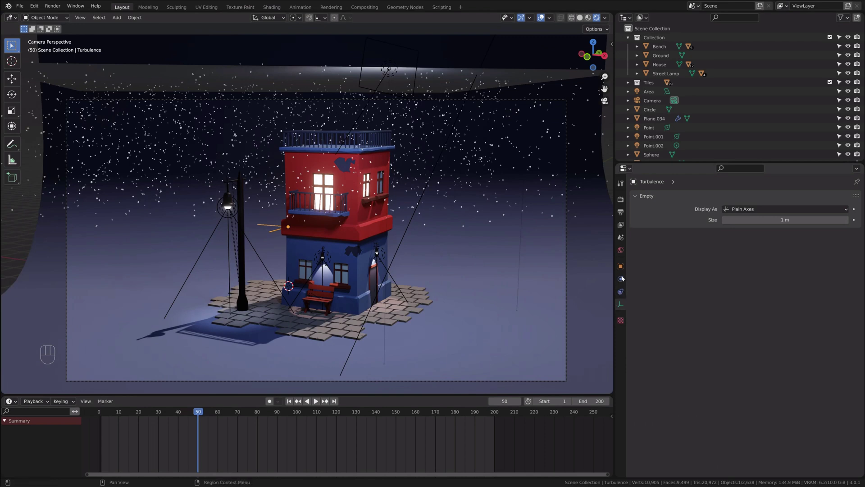
click(622, 277)
click(628, 283)
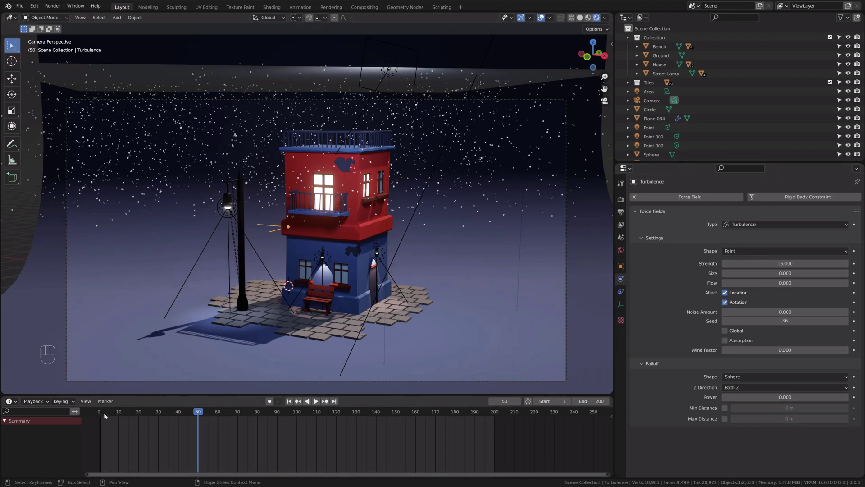
click(96, 413)
key(space)
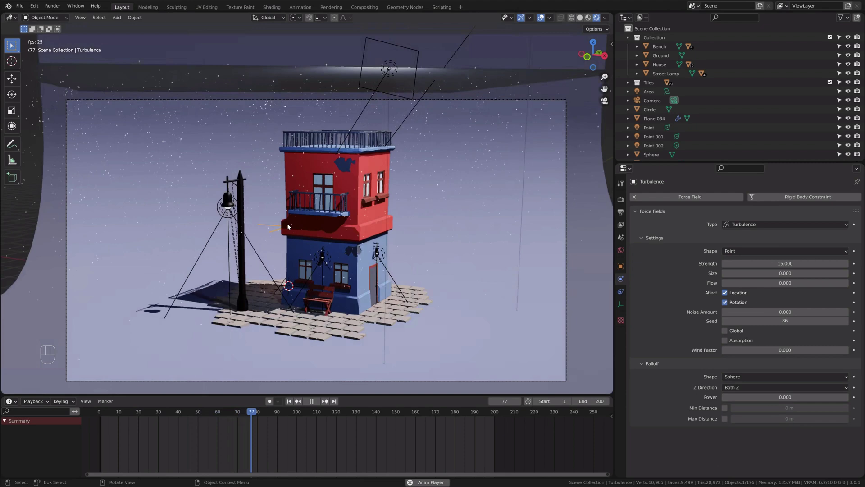
key(space)
Set emission Frame Start -150, End 150, scene End 300, and bake all 300 frames
click(103, 409)
key(space)
key(space)
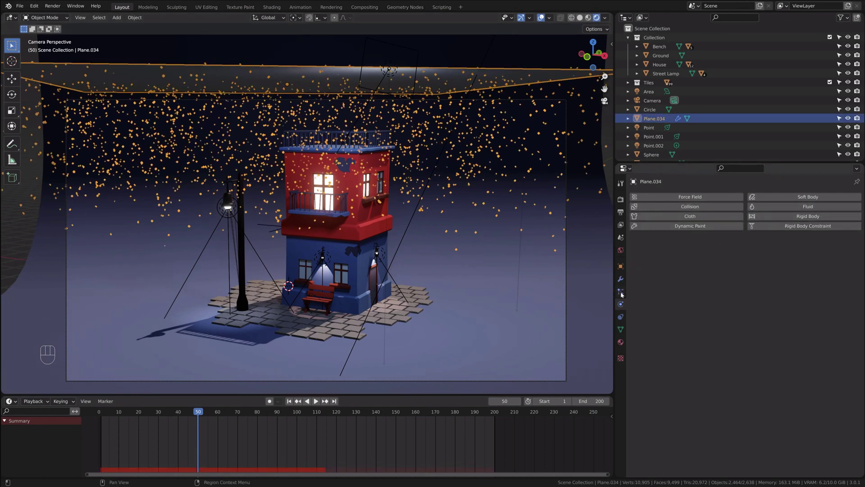
click(622, 293)
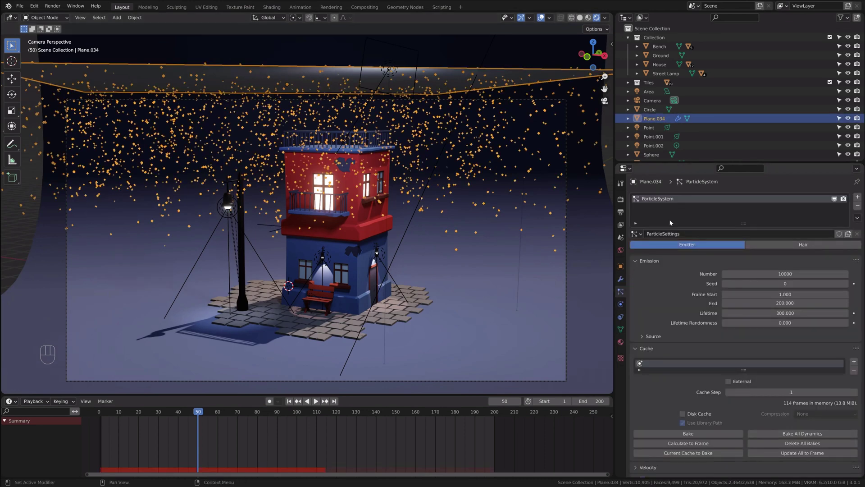
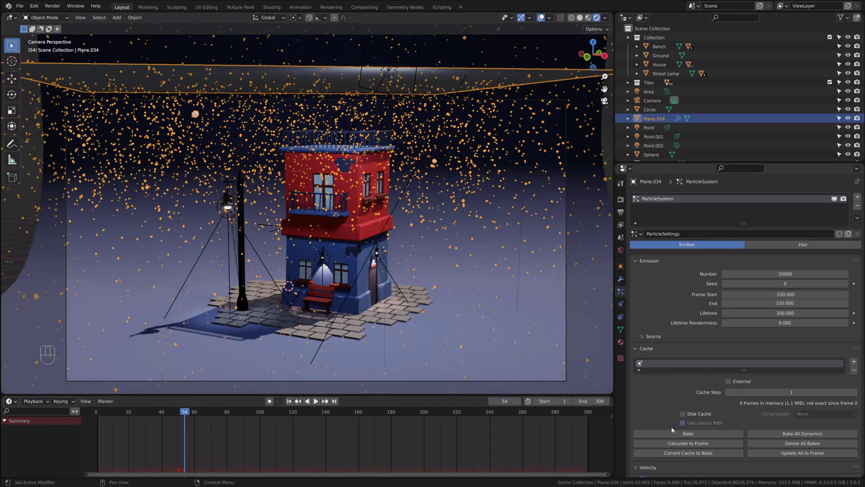
drag(683, 433, 423, 410)
click(91, 416)
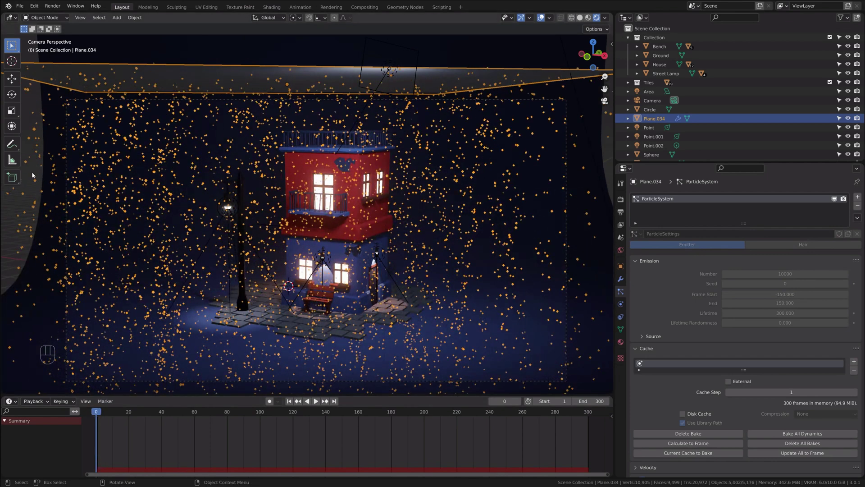
Play and scrub the baked snowfall through to frame 289 to check the loop
click(32, 168)
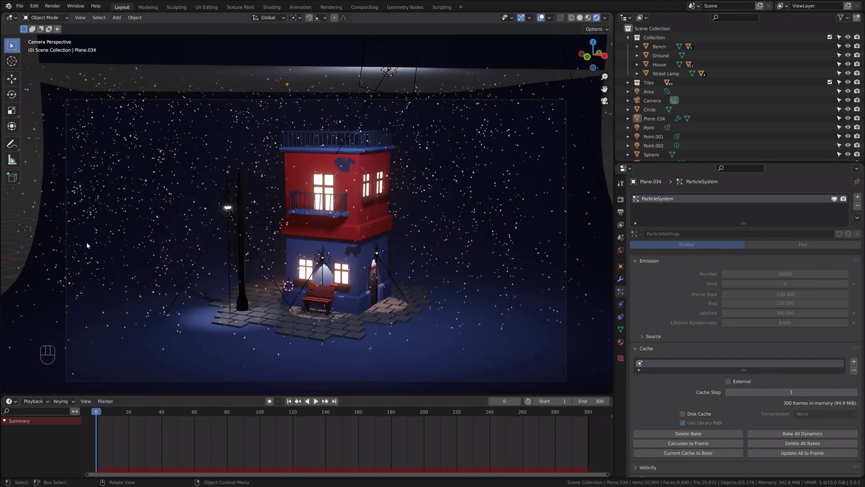
key(space)
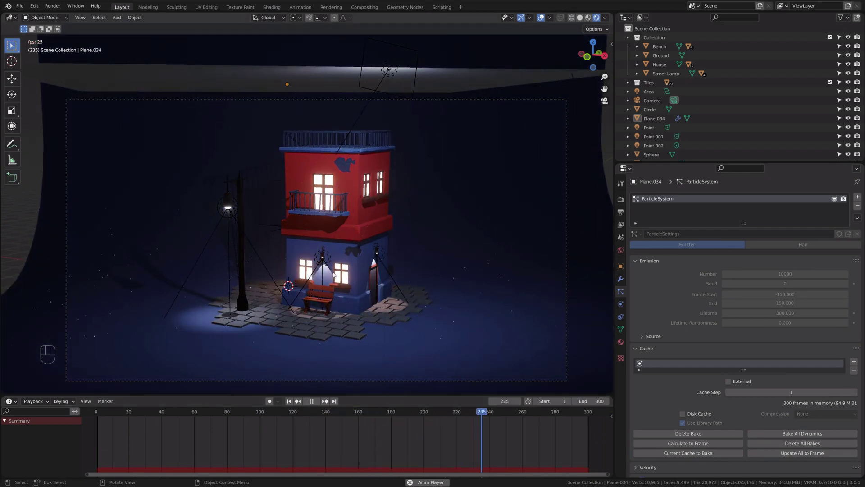
key(space)
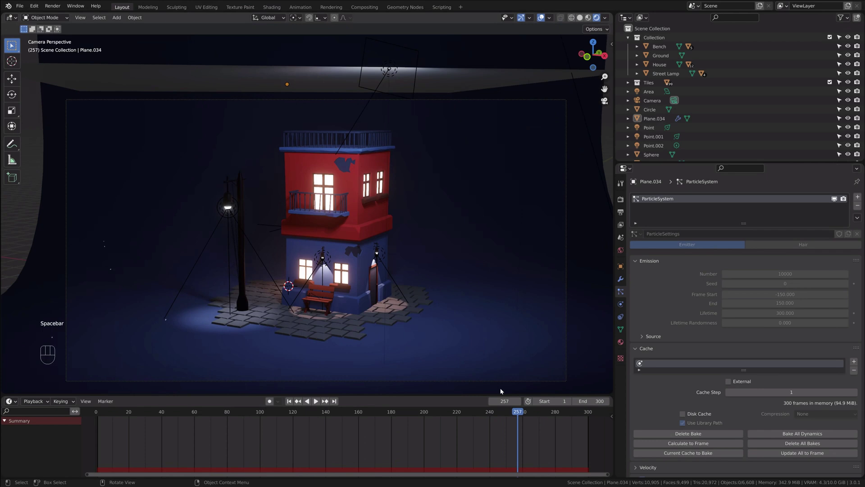
key(space)
key(space)
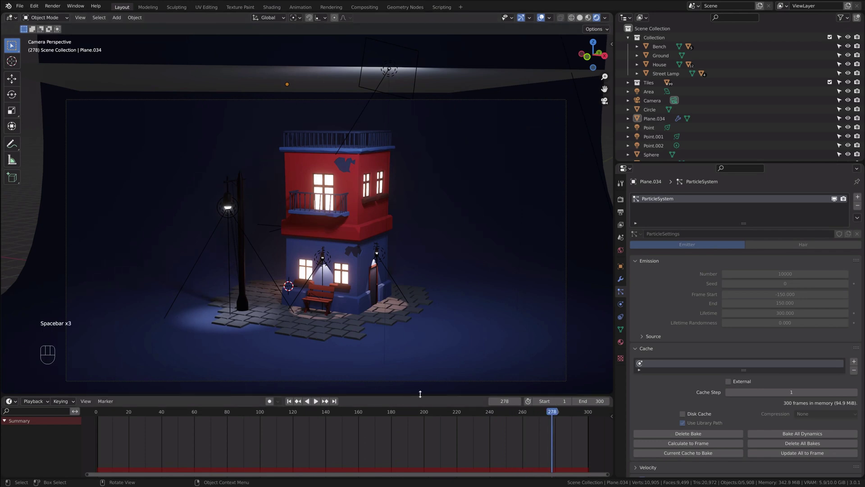
drag(548, 413, 224, 332)
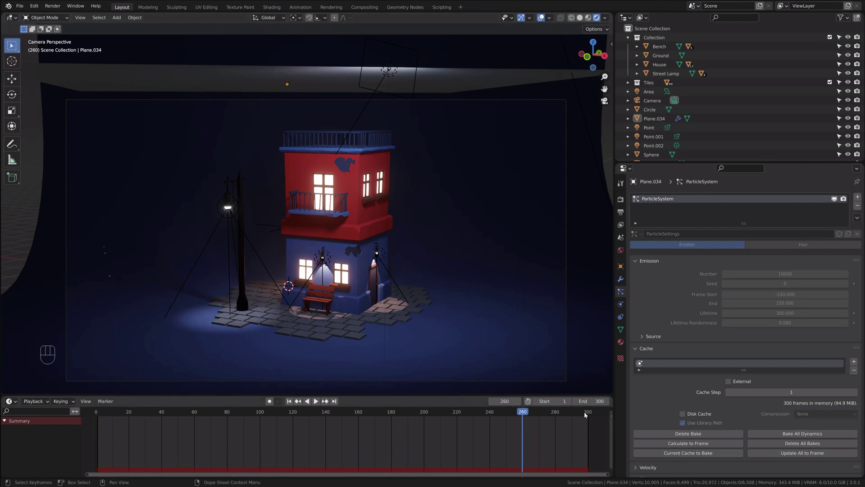
click(572, 414)
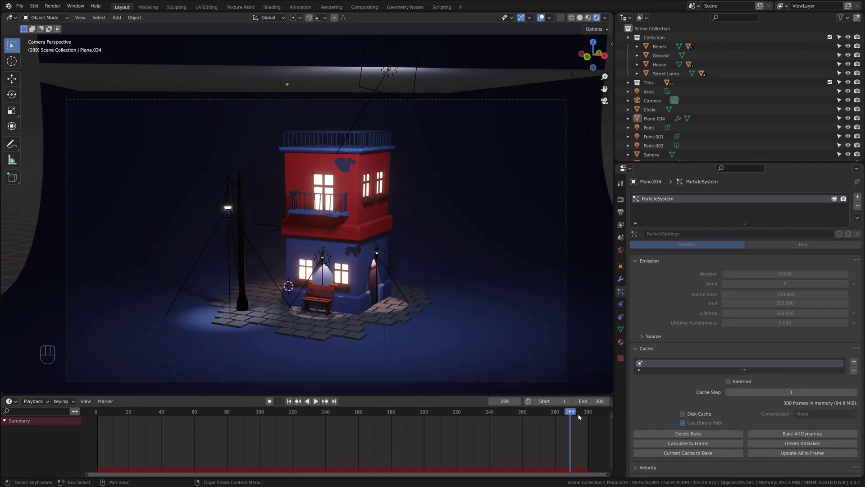
Add second particle system ParticleSystem.001 to the plane and browse the existing particle settings
click(688, 437)
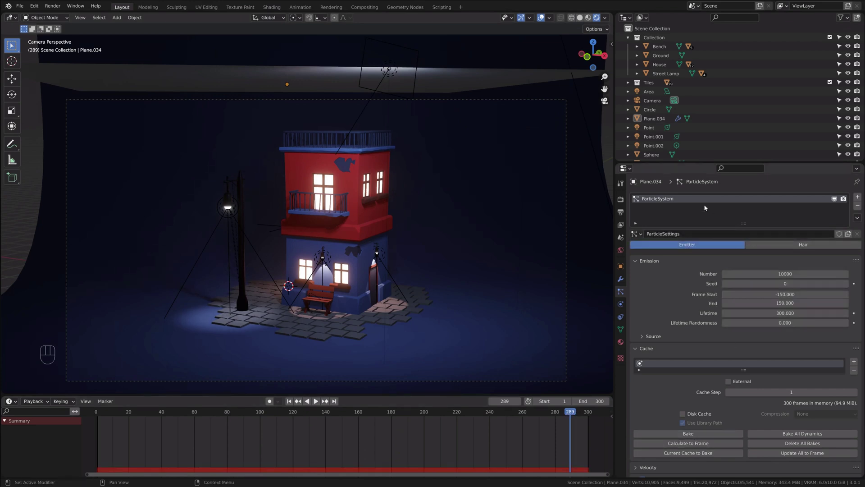
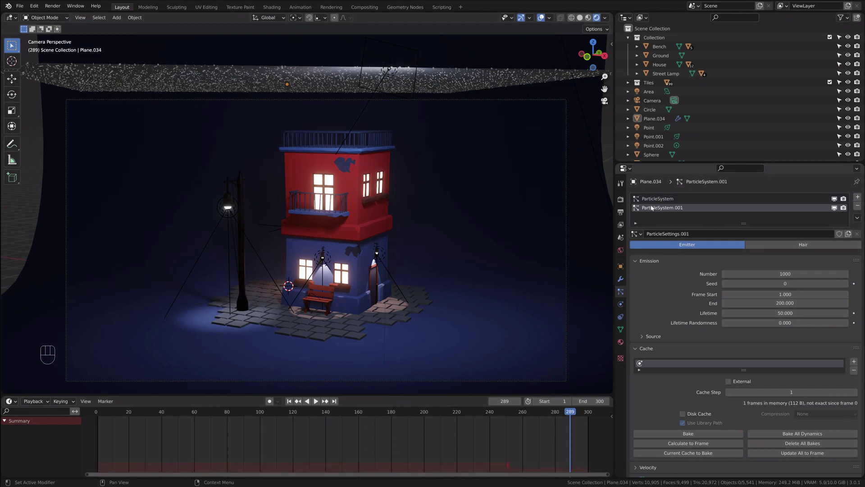
click(653, 206)
click(640, 234)
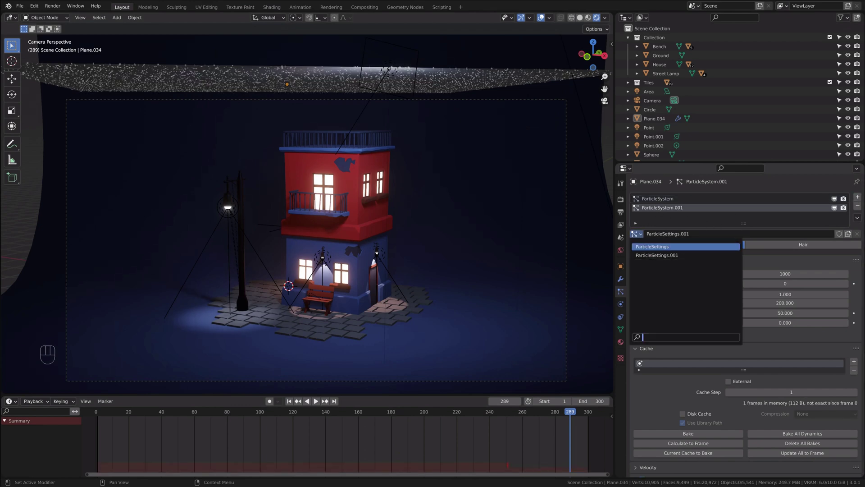
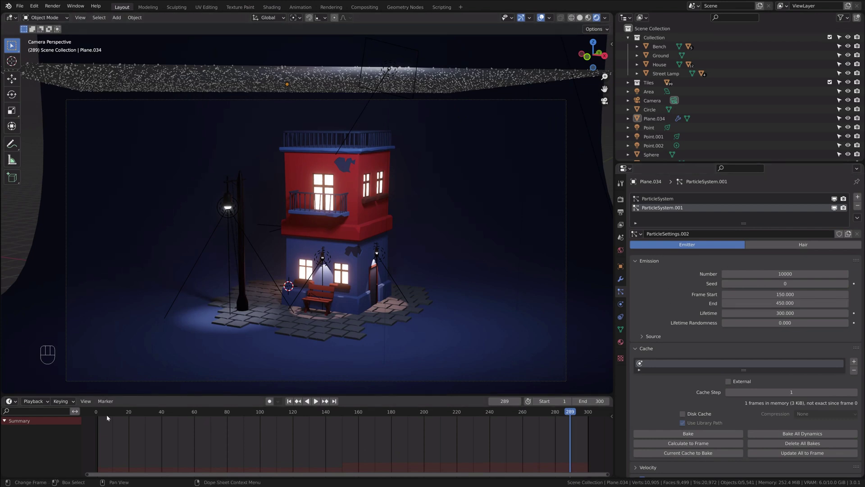
Bake ParticleSystem.001 so it holds 151 cached frames
drag(99, 410, 647, 215)
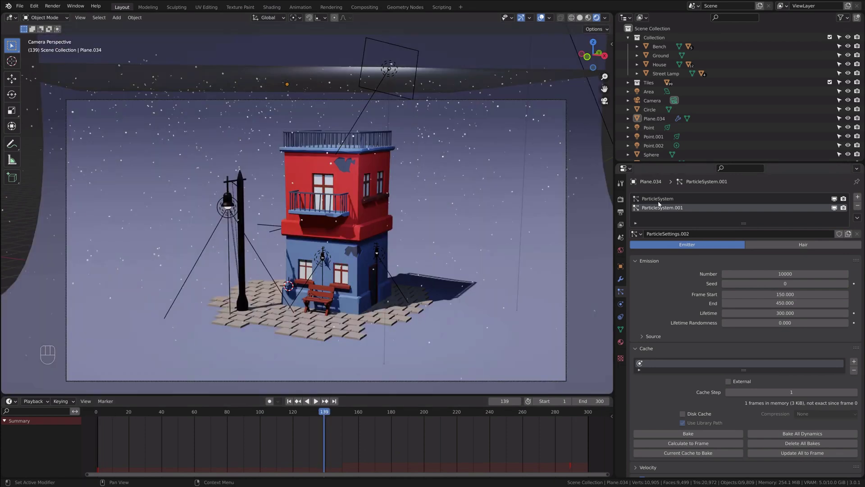
click(690, 435)
drag(690, 435, 656, 206)
click(656, 206)
double_click(691, 433)
click(94, 413)
Play both snowfall layers through the timeline, with heavy snow by frame 22
key(space)
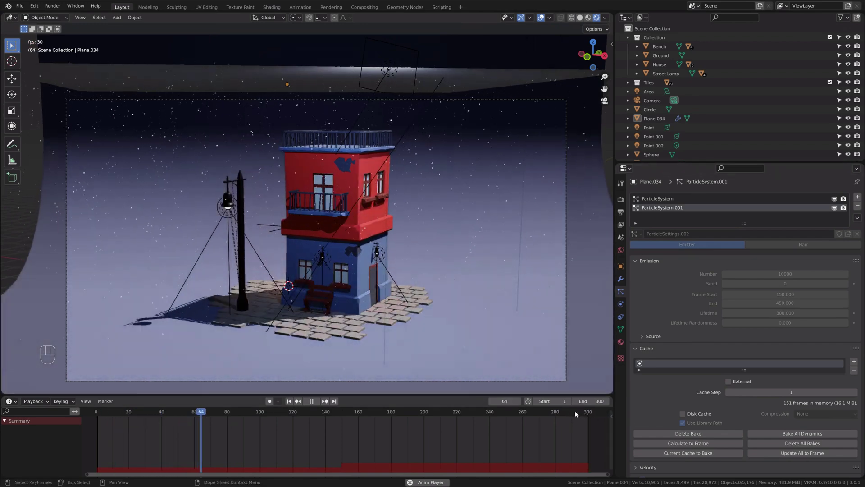
click(581, 411)
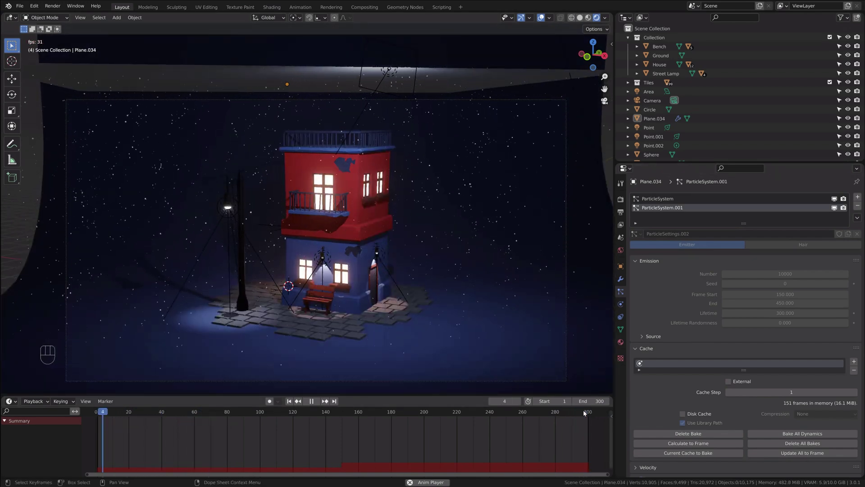
click(573, 411)
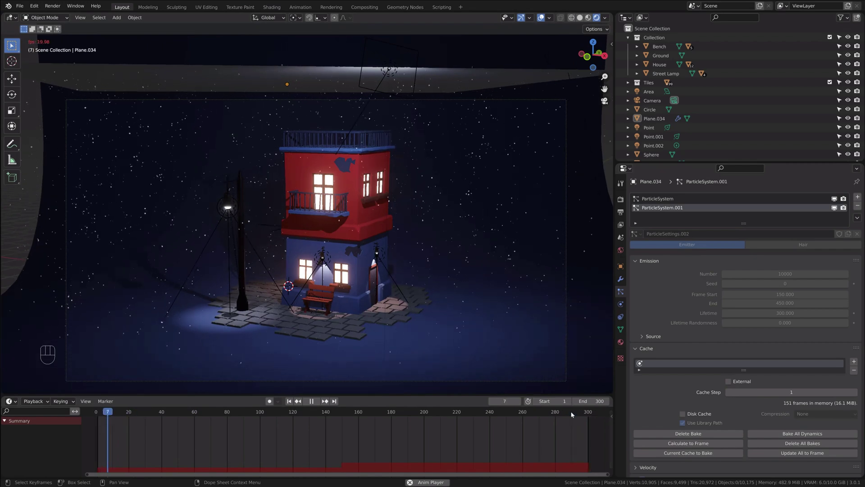
key(space)
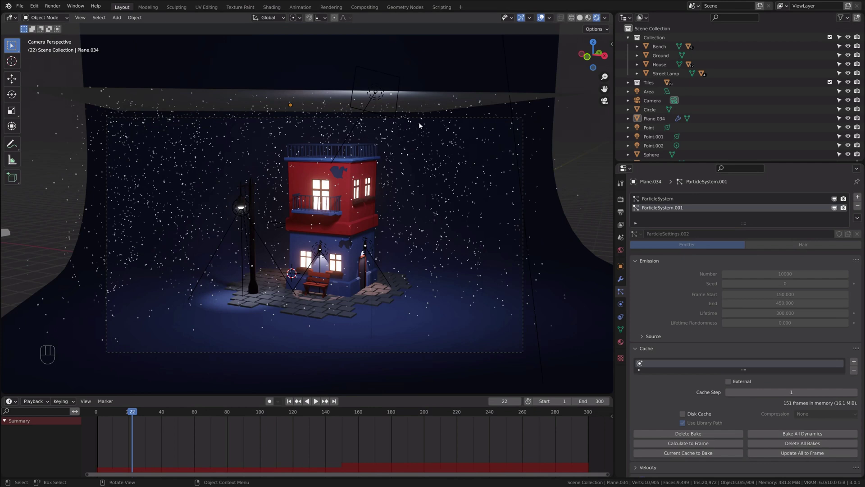
Reach the Add-ons section of Preferences from the Edit menu
drag(35, 9, 49, 145)
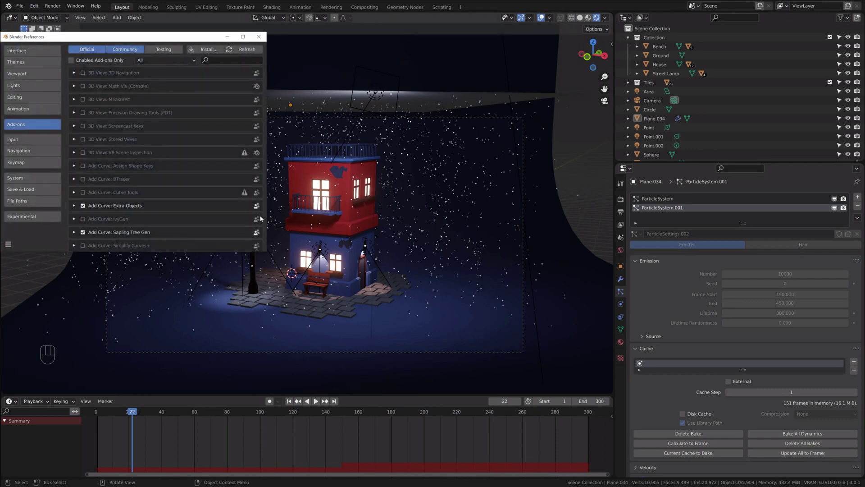
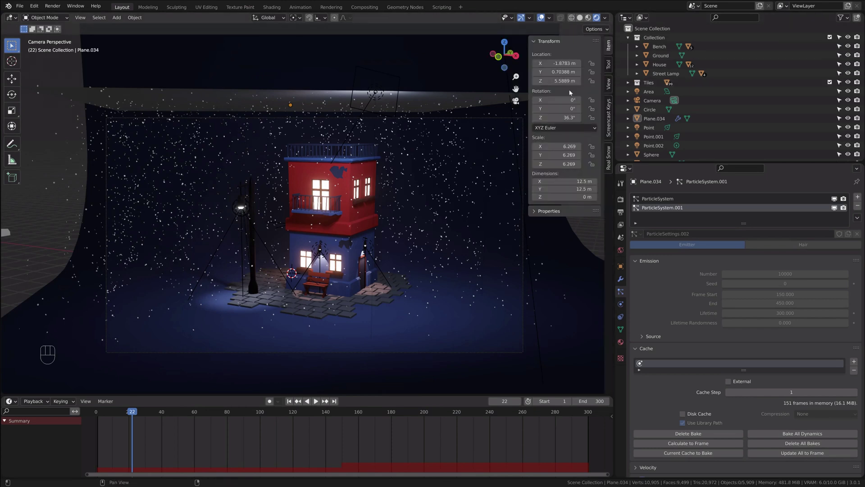
Select all scene objects for Real Snow, leaving out the ground backdrop
click(611, 153)
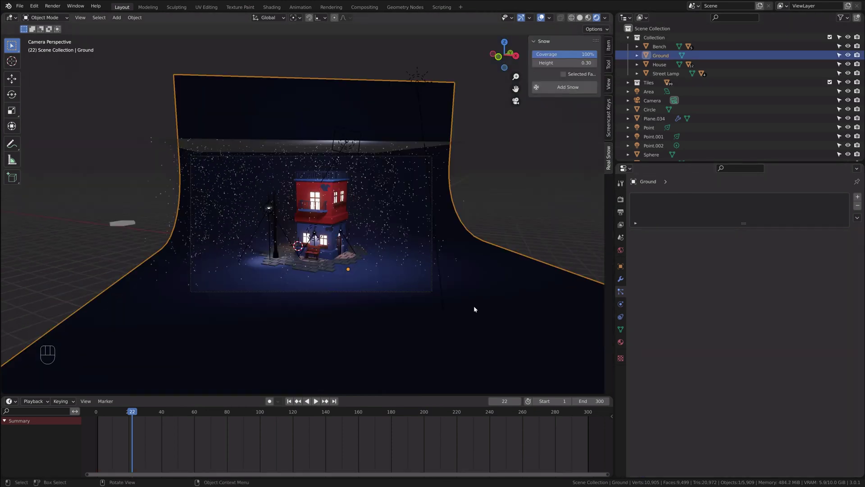
click(525, 180)
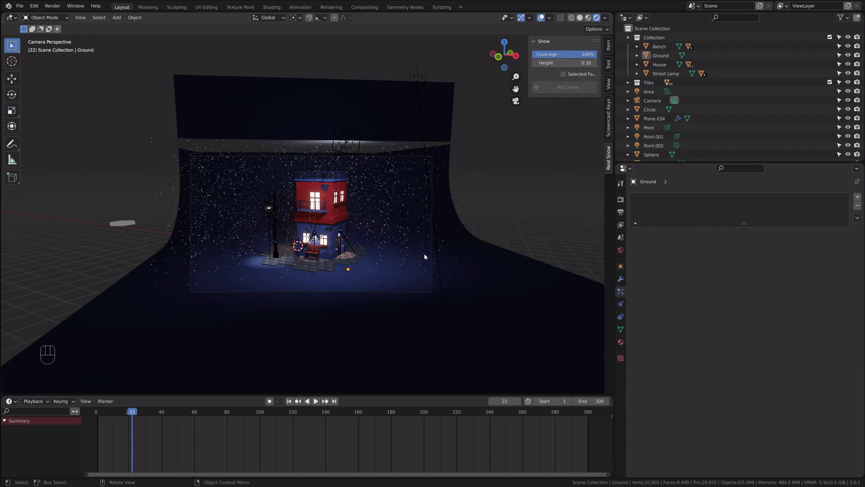
click(128, 220)
click(128, 222)
click(128, 221)
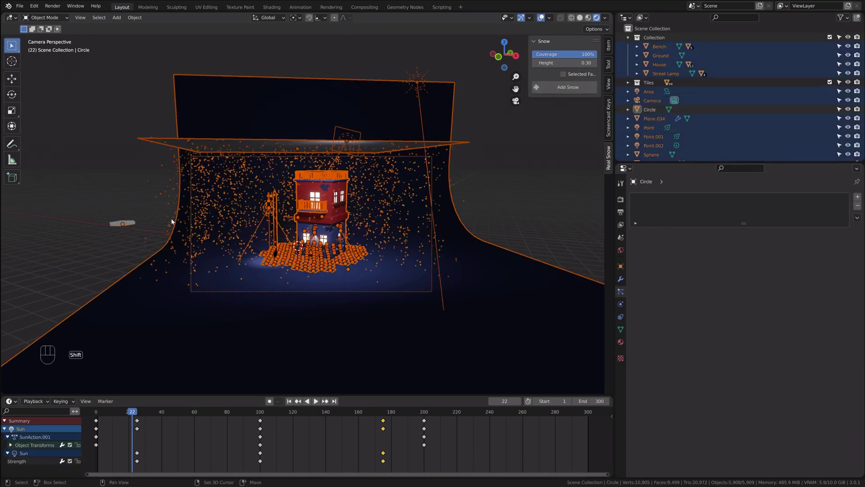
drag(173, 318, 139, 311)
click(160, 308)
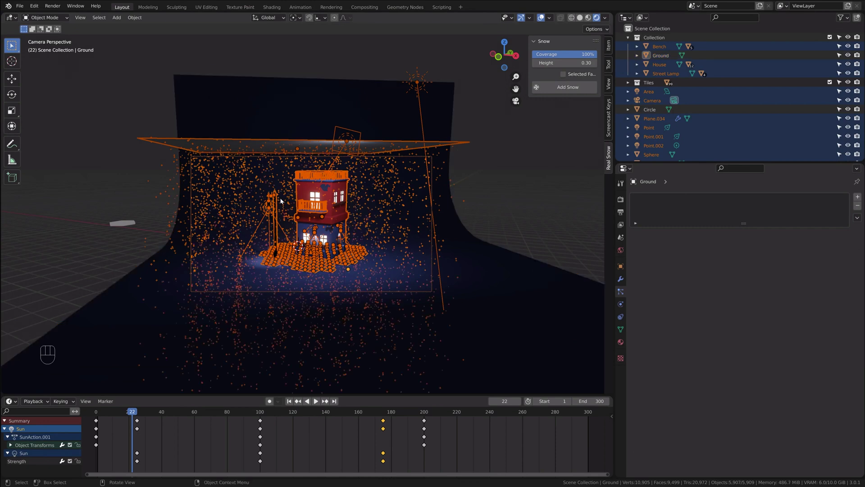
Exclude the lights, camera and emitter so only roof, balconies and tiles get snow
click(253, 143)
click(255, 143)
click(252, 144)
click(162, 139)
click(202, 115)
click(202, 115)
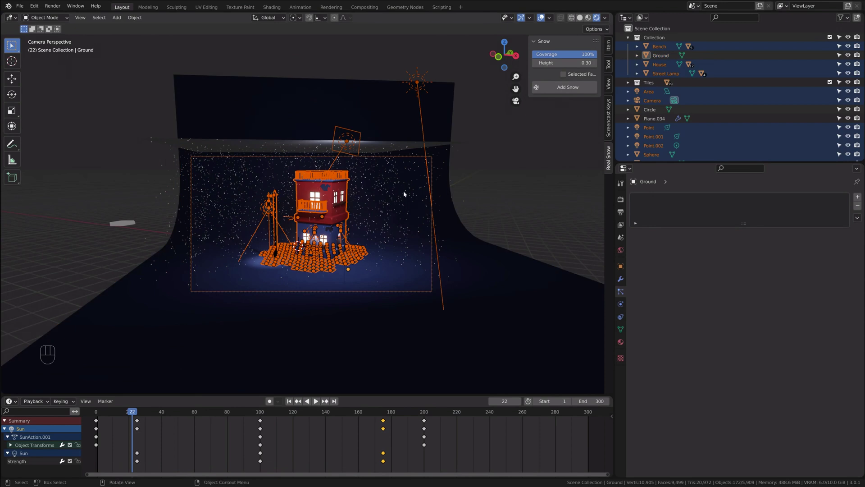
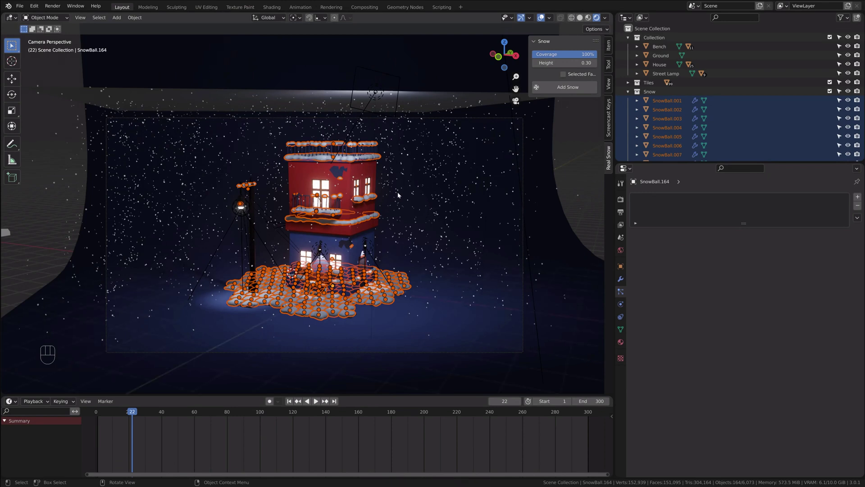
View the snowy house through the camera in Rendered shading, pulled back to frame the whole scene
click(431, 245)
click(557, 202)
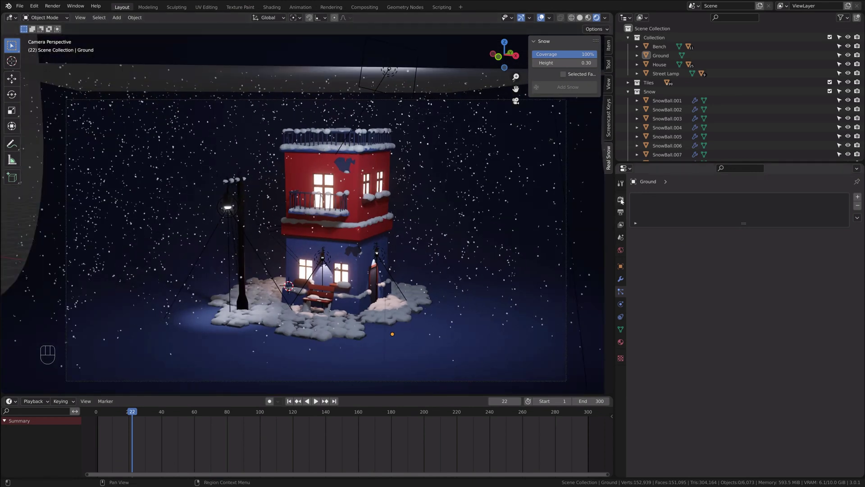
drag(742, 196, 741, 226)
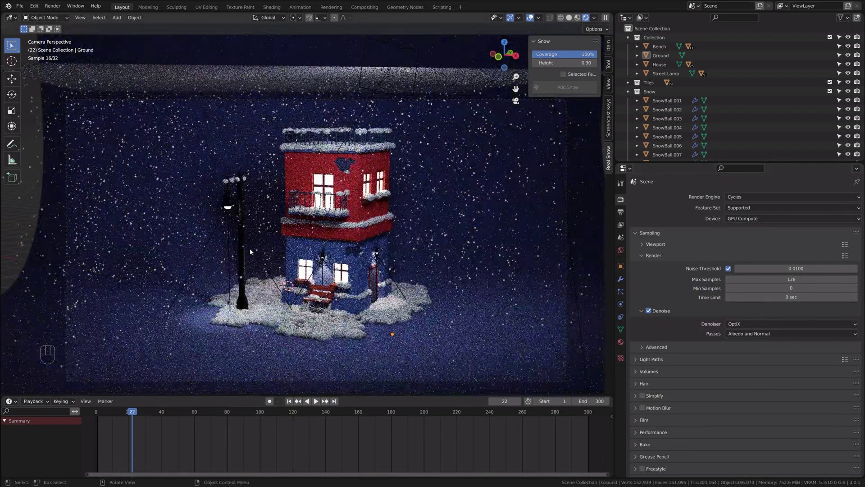